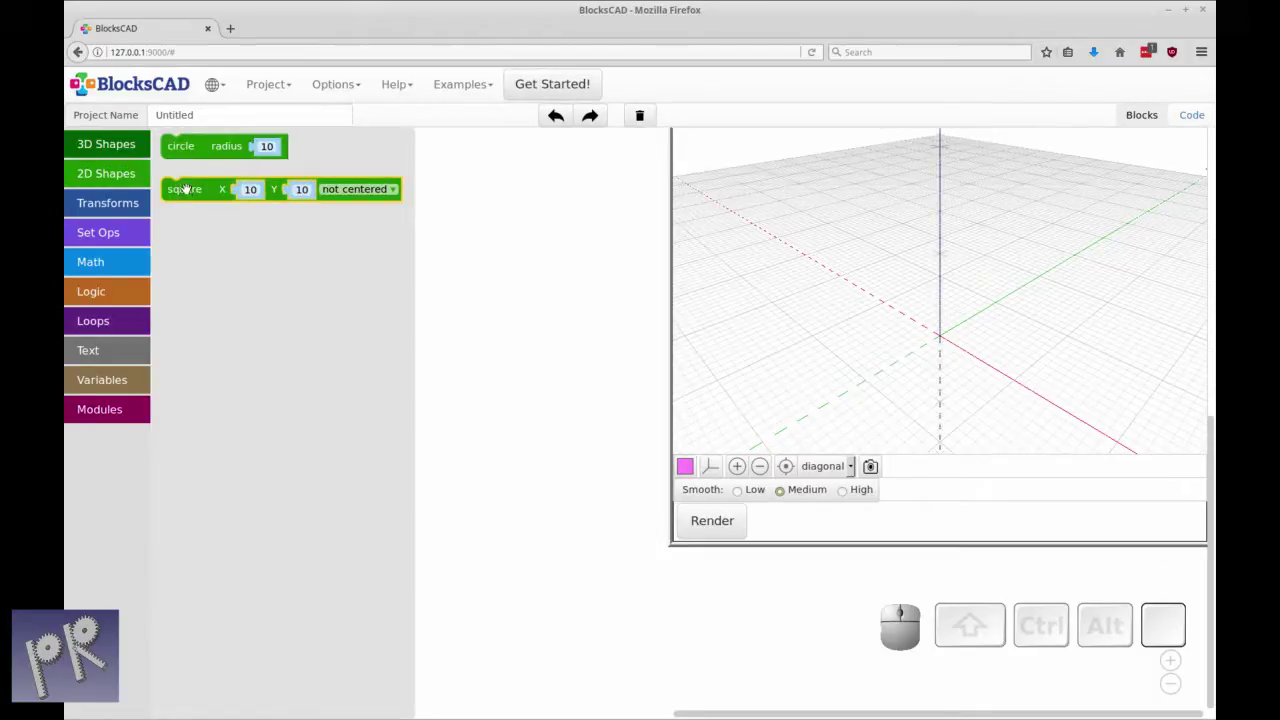
- Add a circle of radius 5 and render it as a flat disc at the origin
left_click_drag(188, 150, 291, 333)
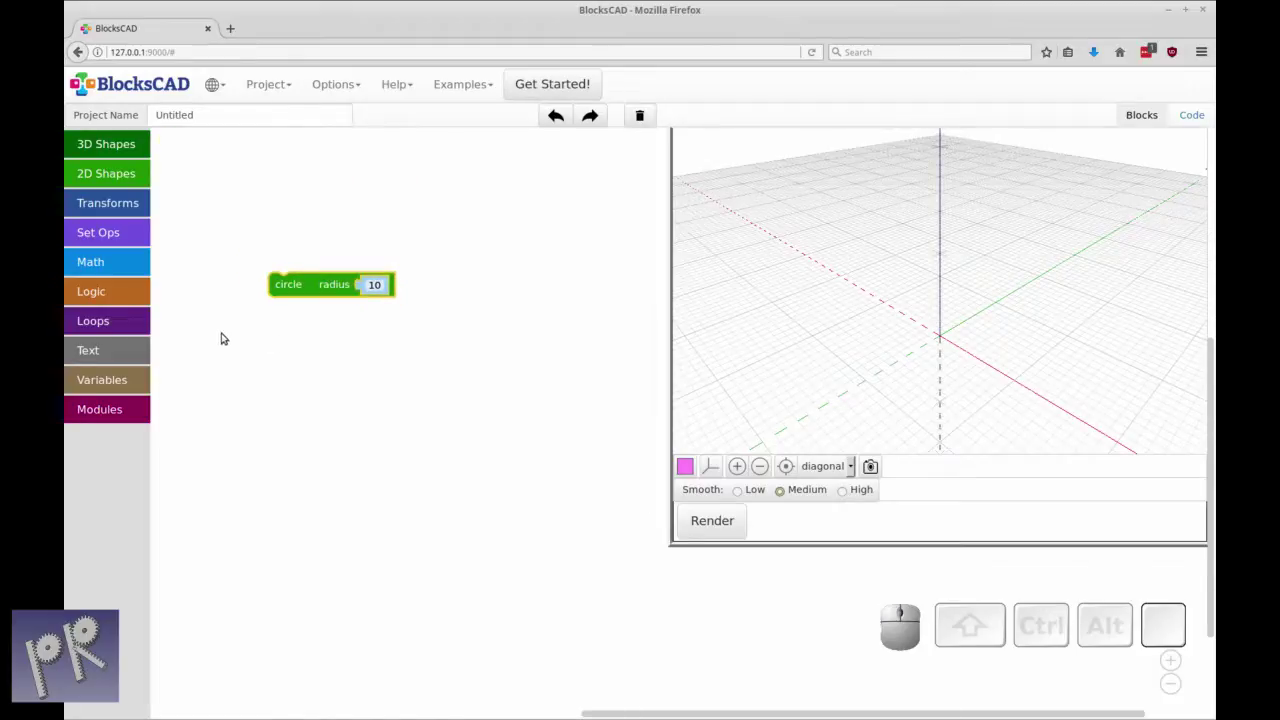
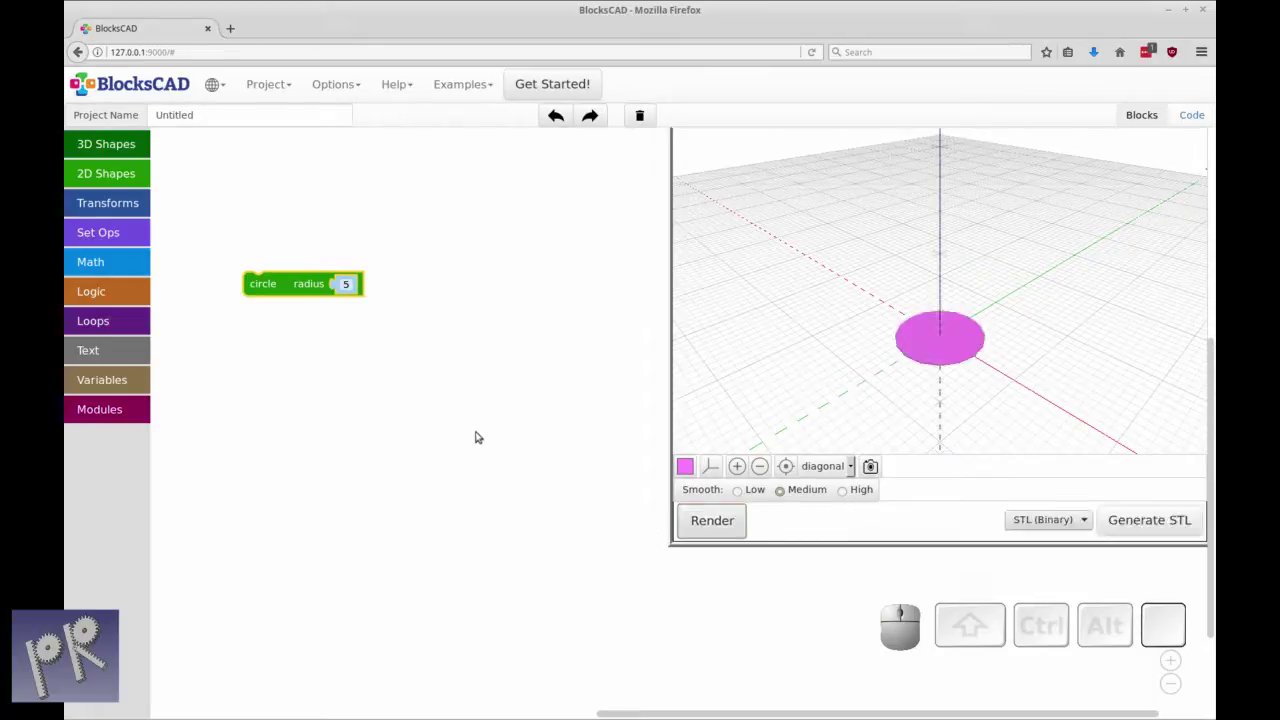
left_click(309, 285)
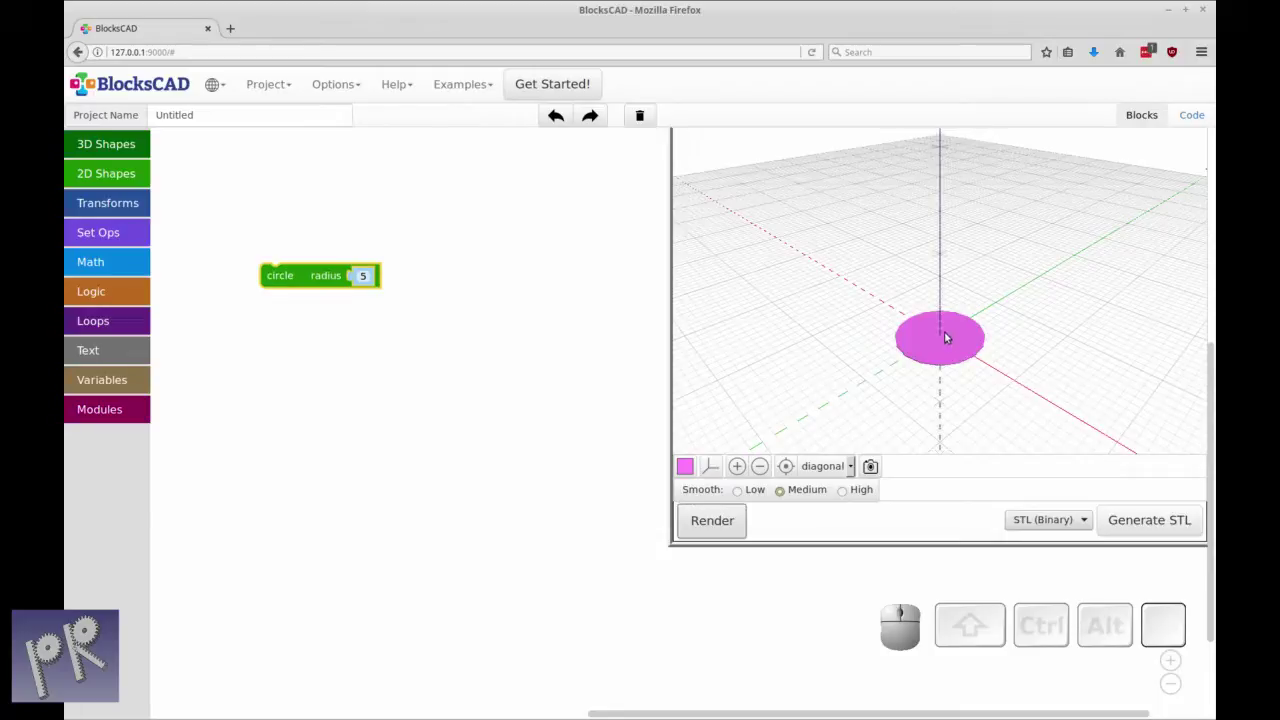
middle_click(921, 373)
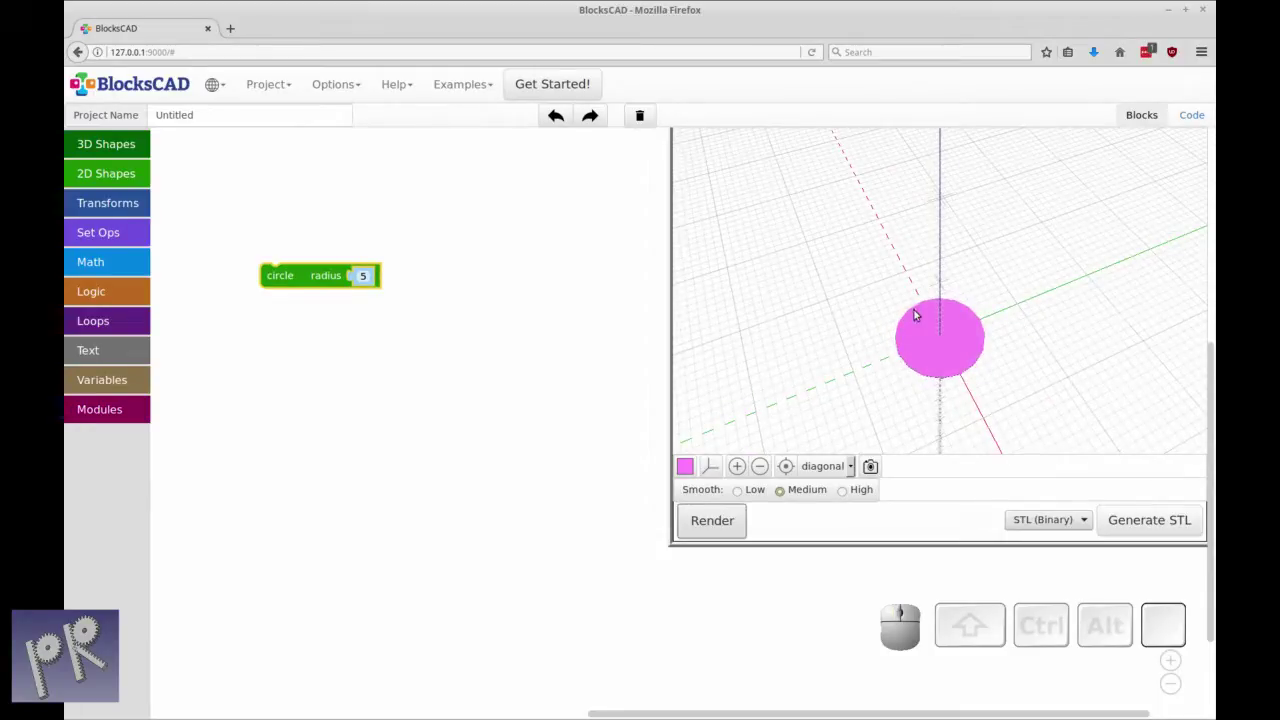
left_click_drag(855, 381, 992, 347)
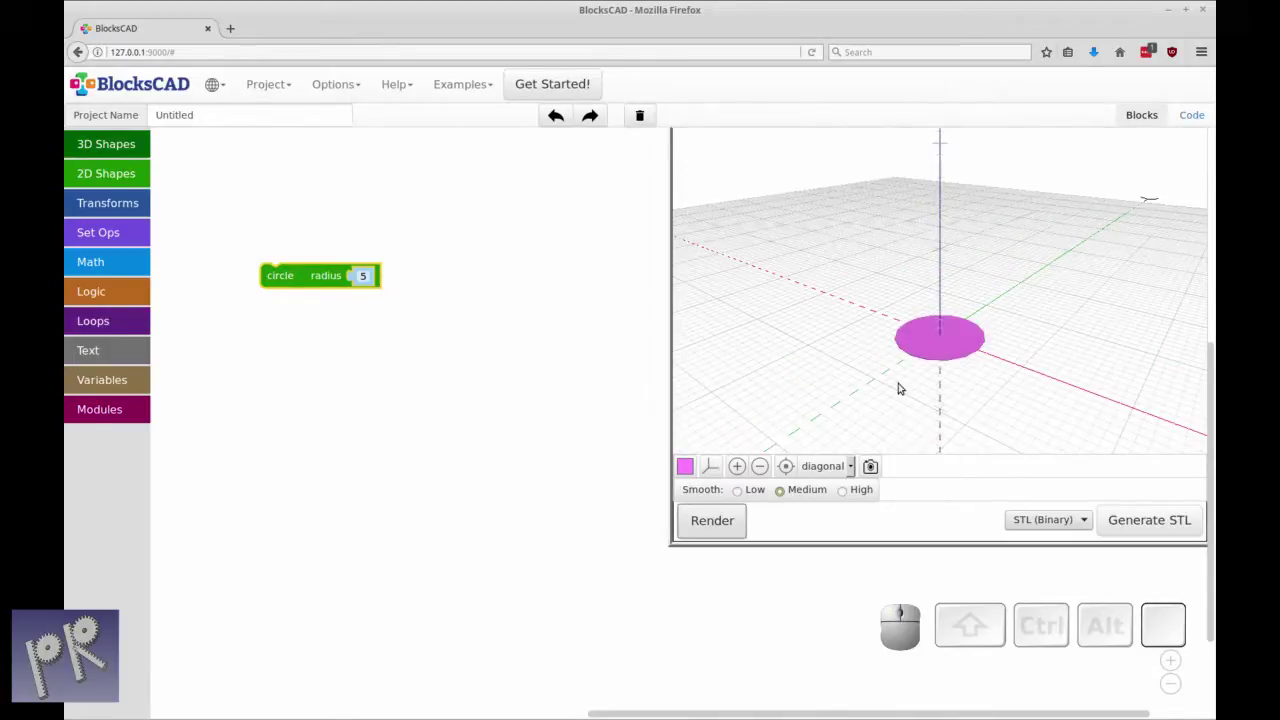
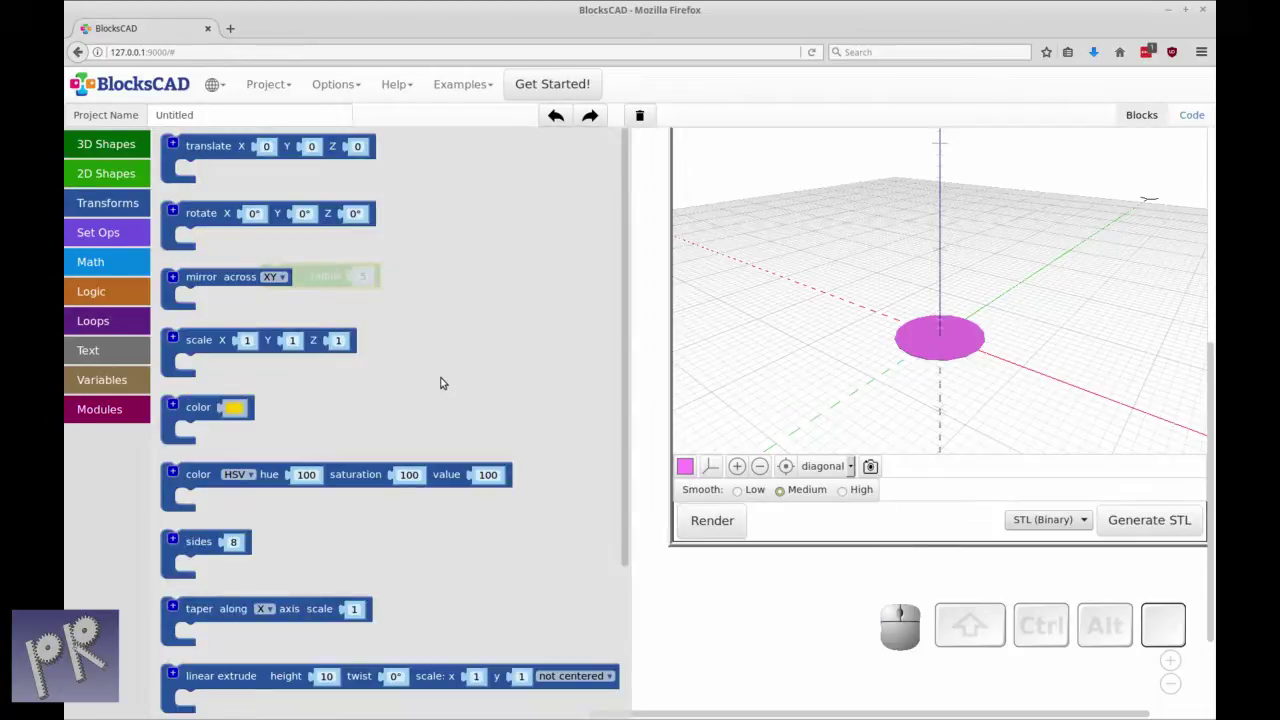
- Wrap the circle in a sides block set to 3 so it renders as a triangle
left_click_drag(193, 541, 280, 254)
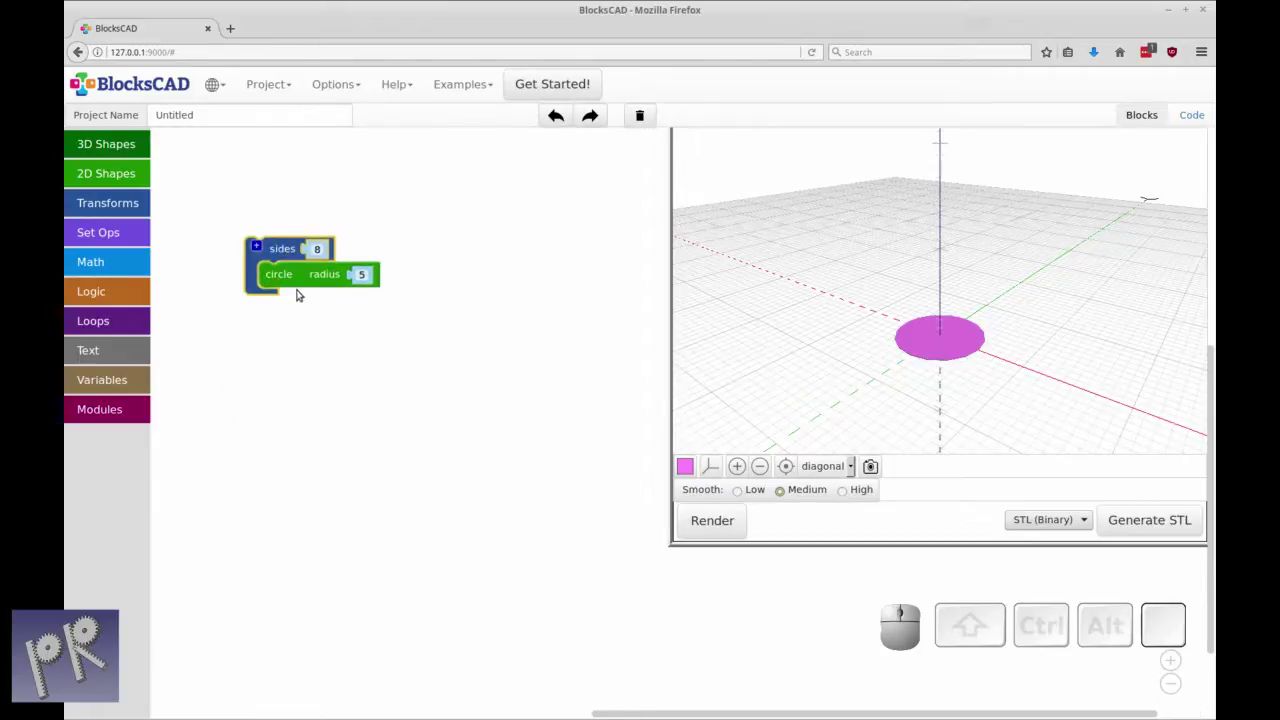
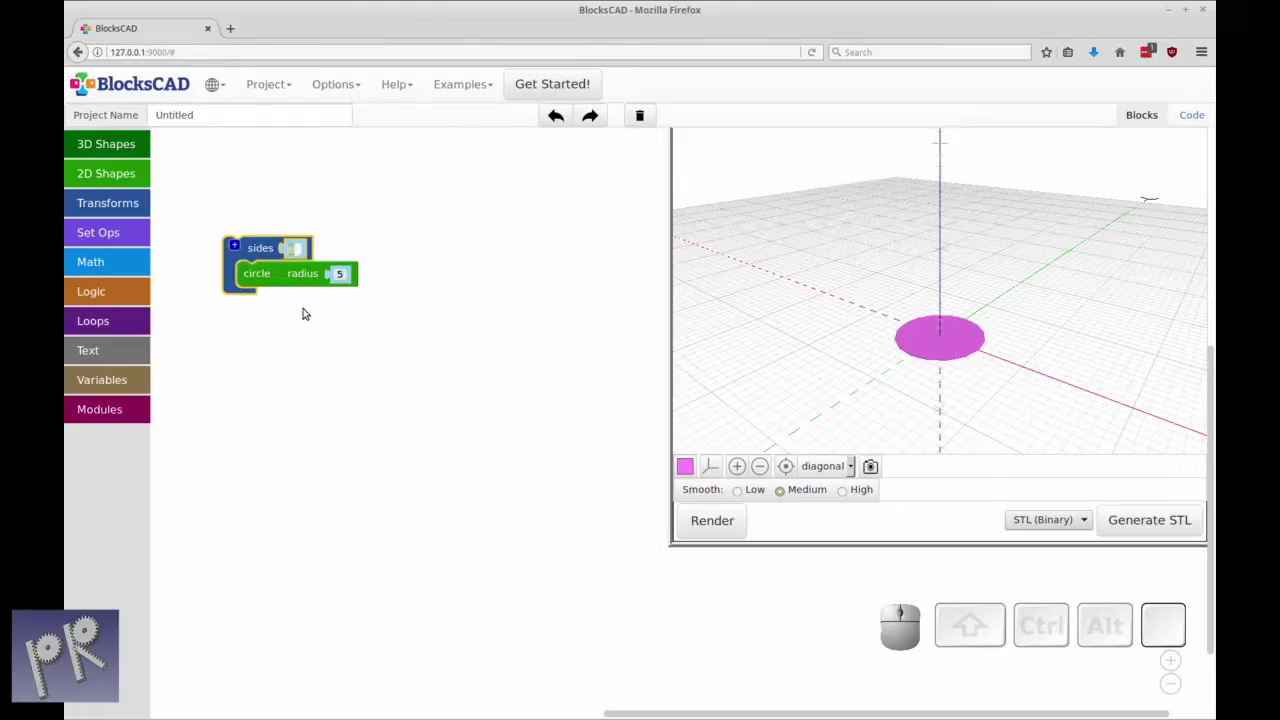
key("3")
left_click(309, 308)
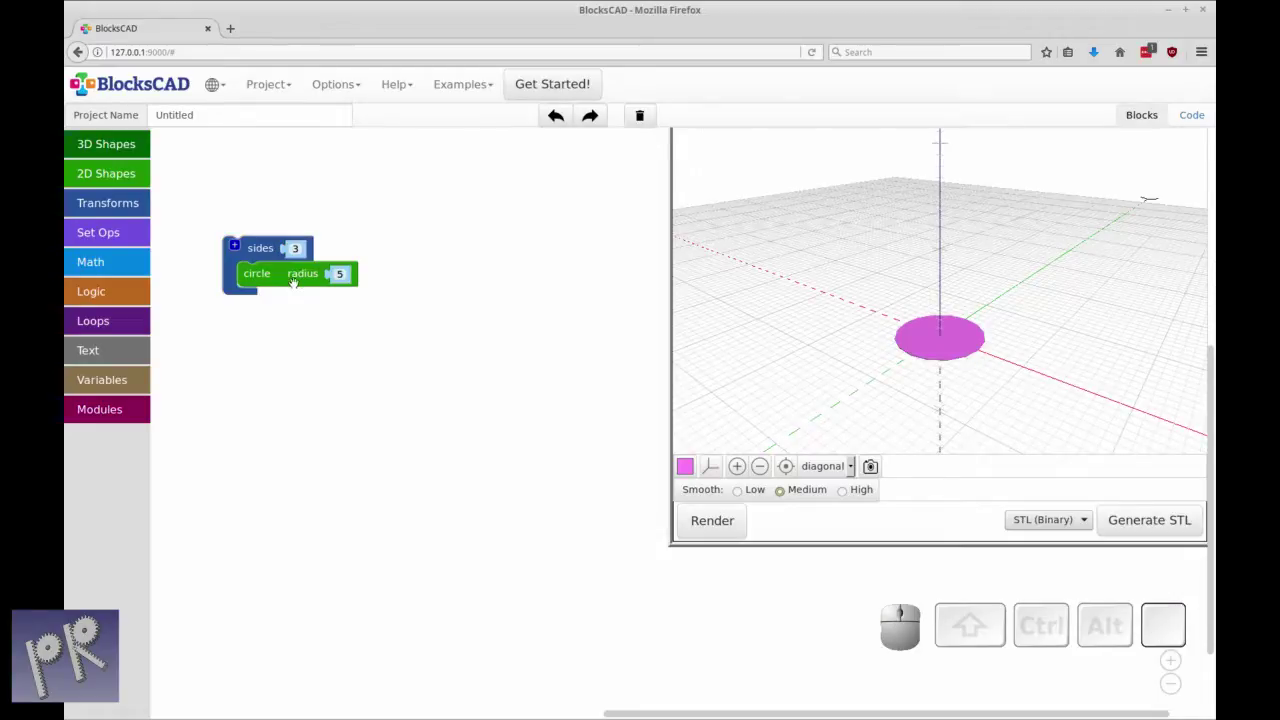
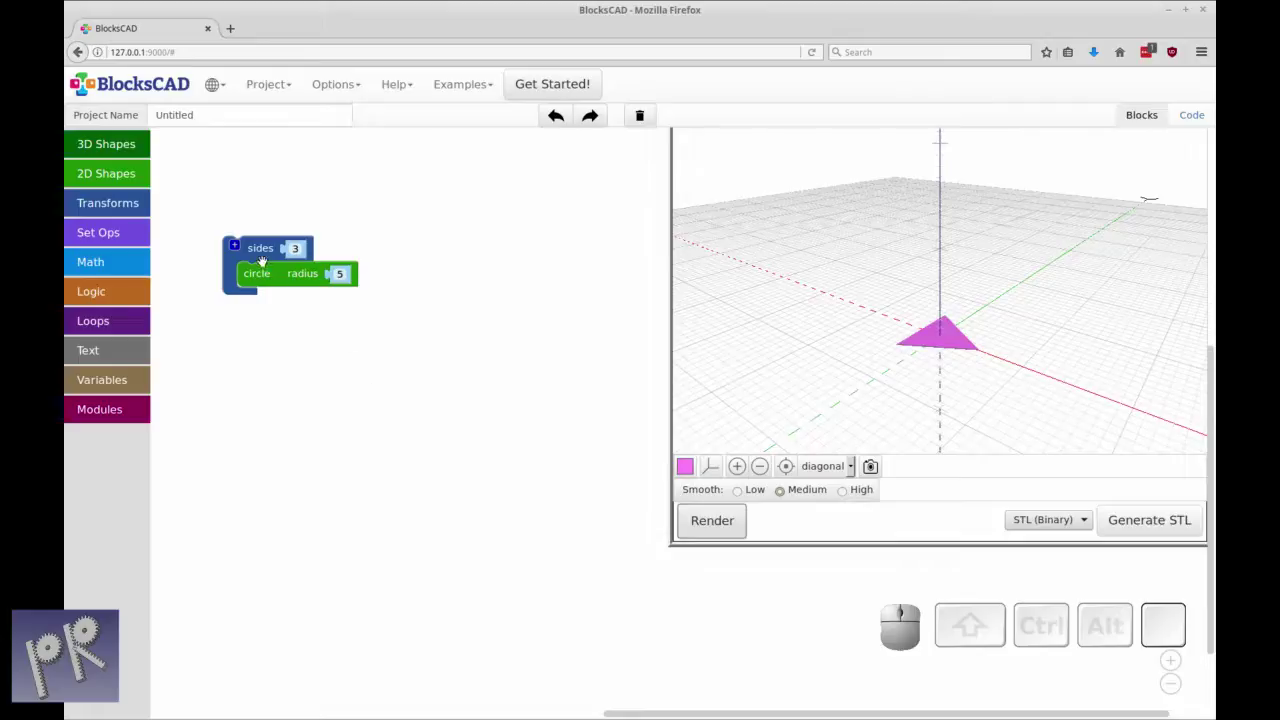
left_click_drag(273, 253, 341, 307)
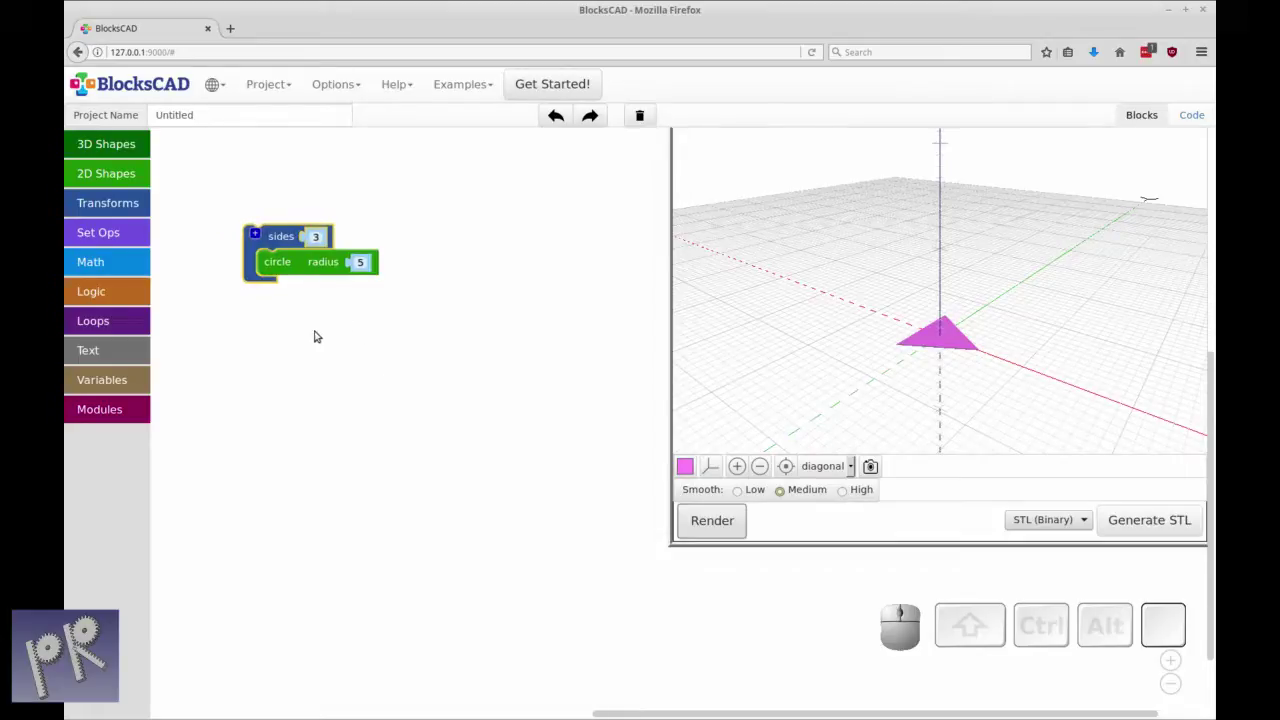
left_click_drag(285, 235, 303, 256)
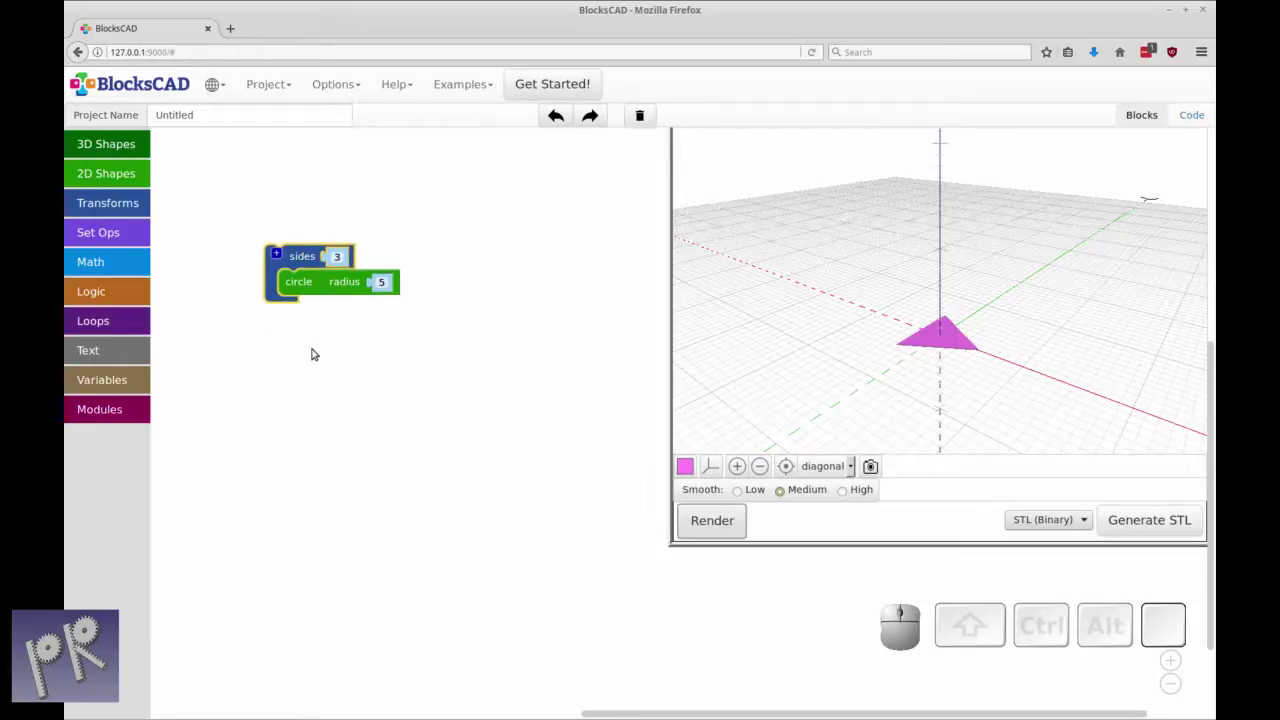
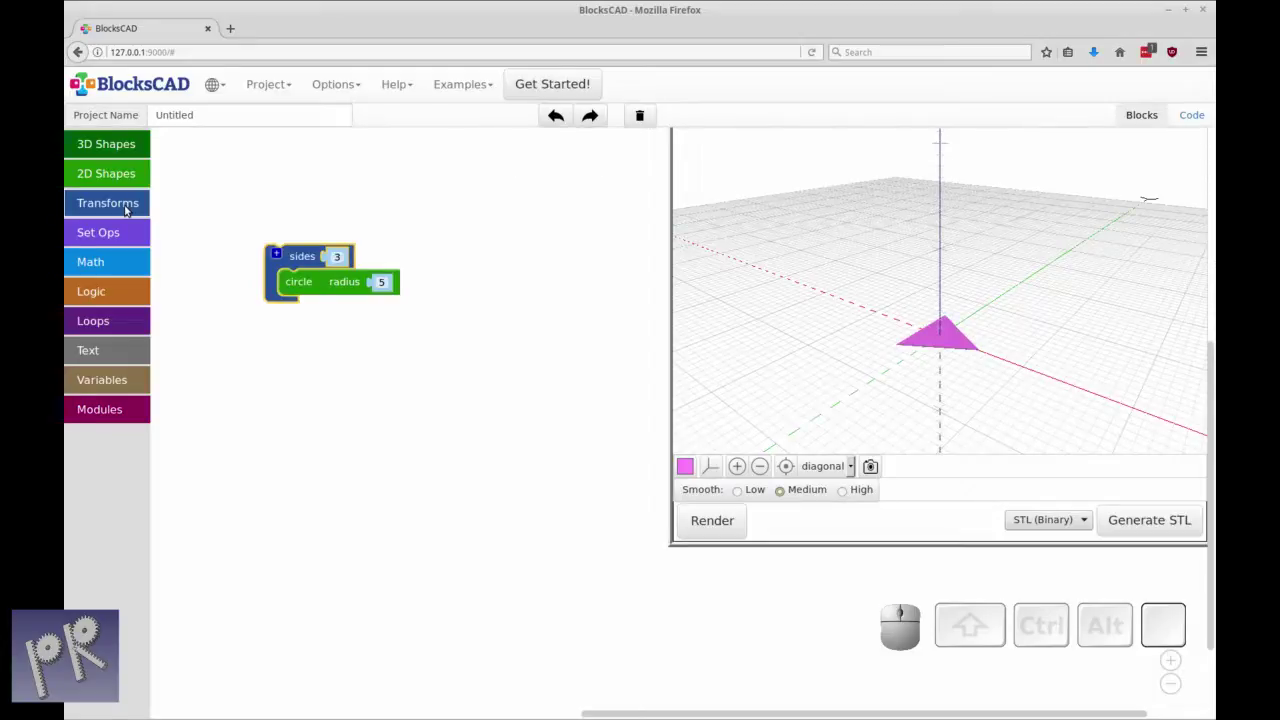
- Duplicate the 3-sided group into the difference block's minus slot as a radius-4 copy
key("ctrl+r")
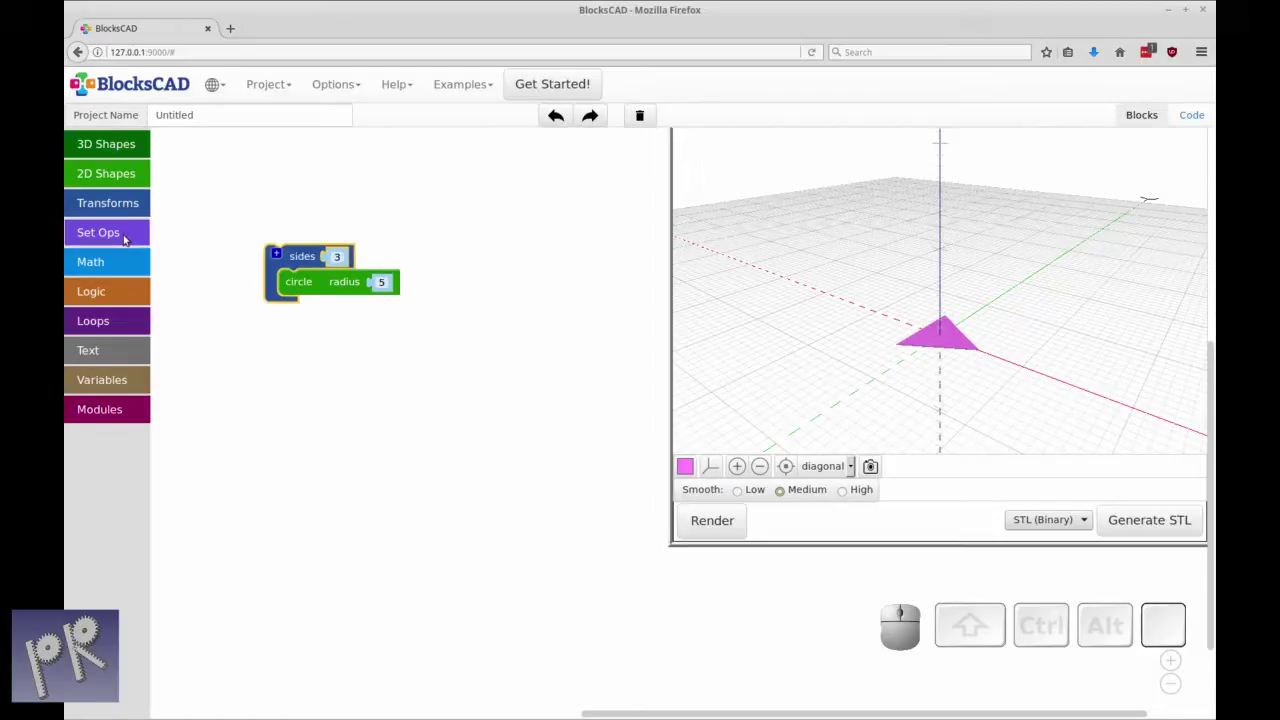
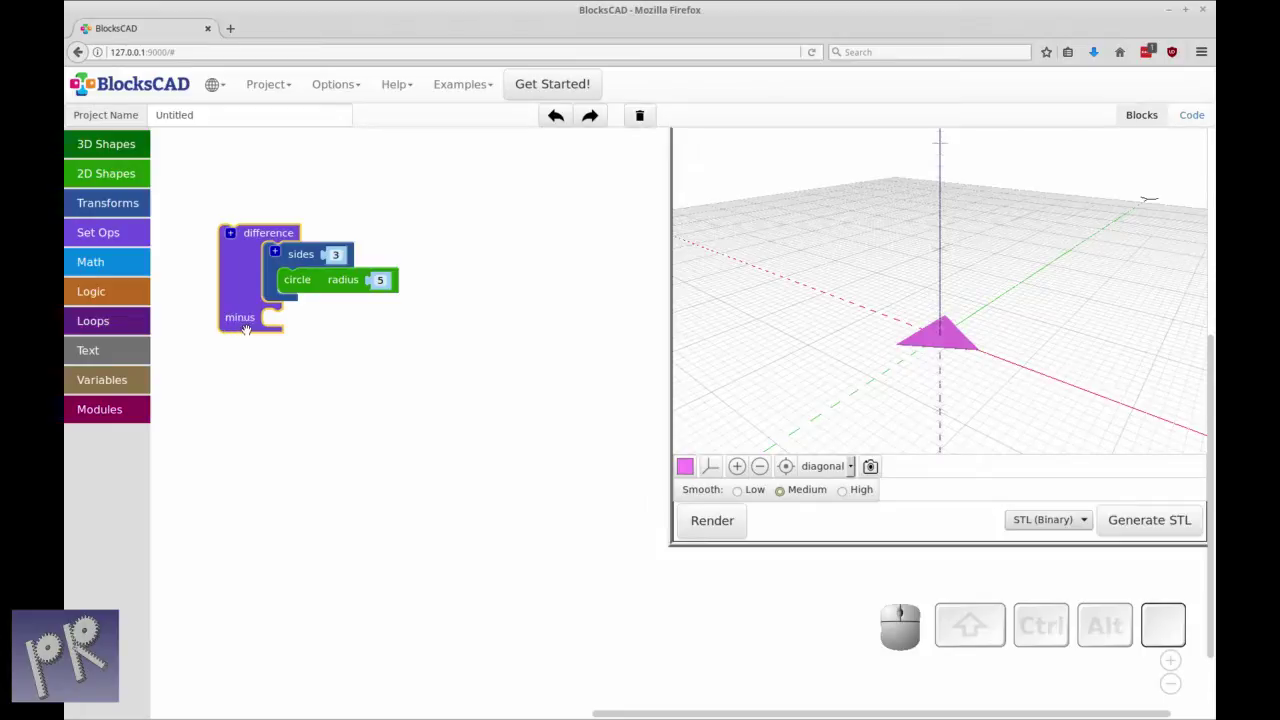
right_click(299, 256)
left_click(319, 256)
left_click_drag(331, 316, 273, 400)
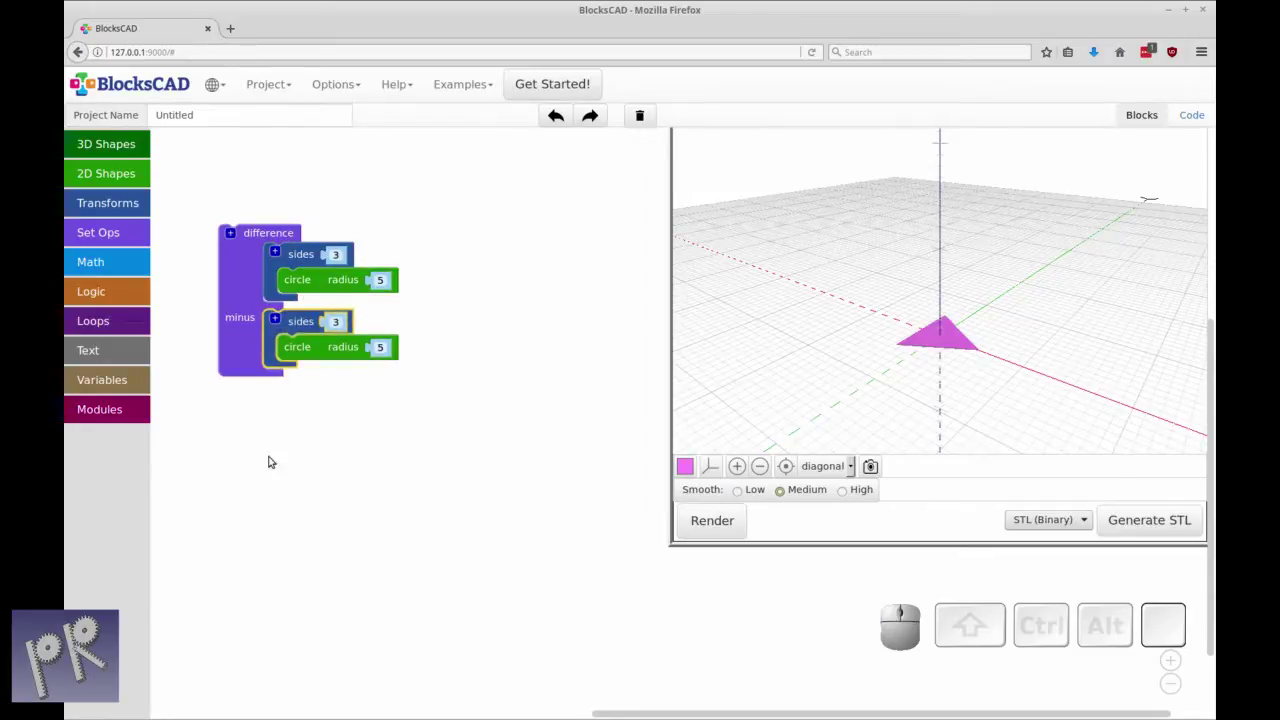
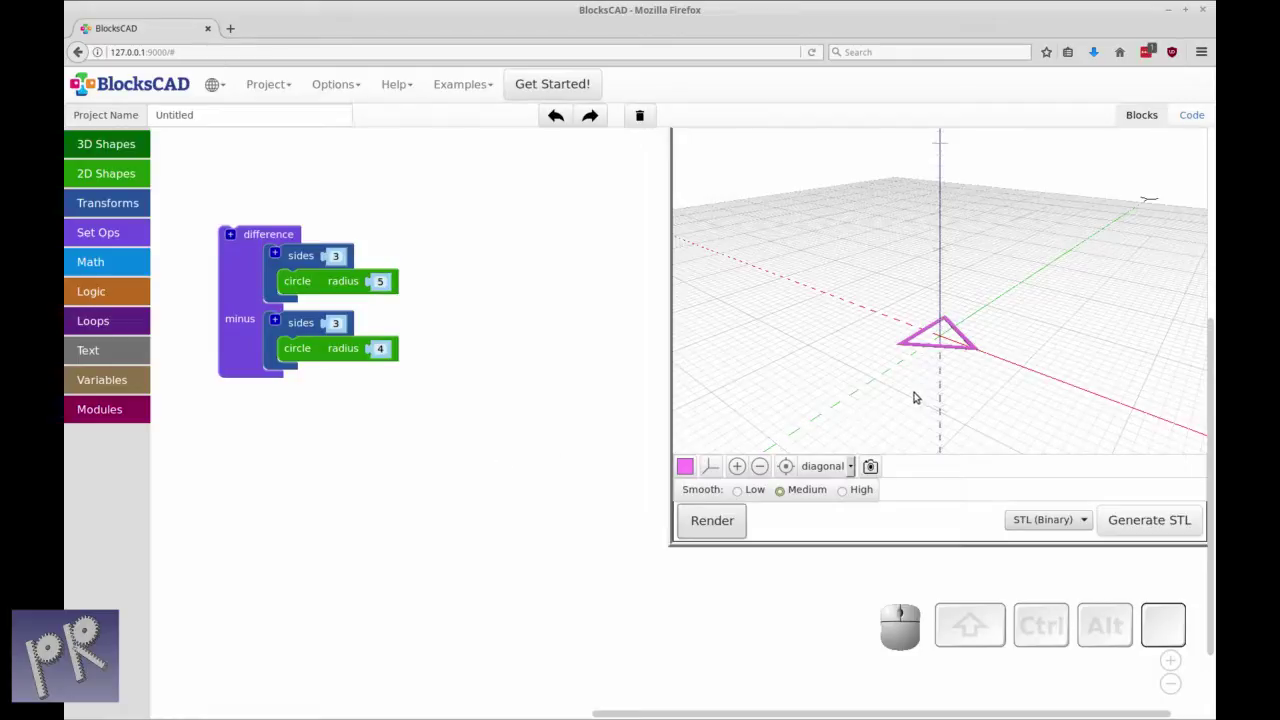
- Tilt the preview to inspect the rendered triangular outline
left_click_drag(924, 387, 931, 357)
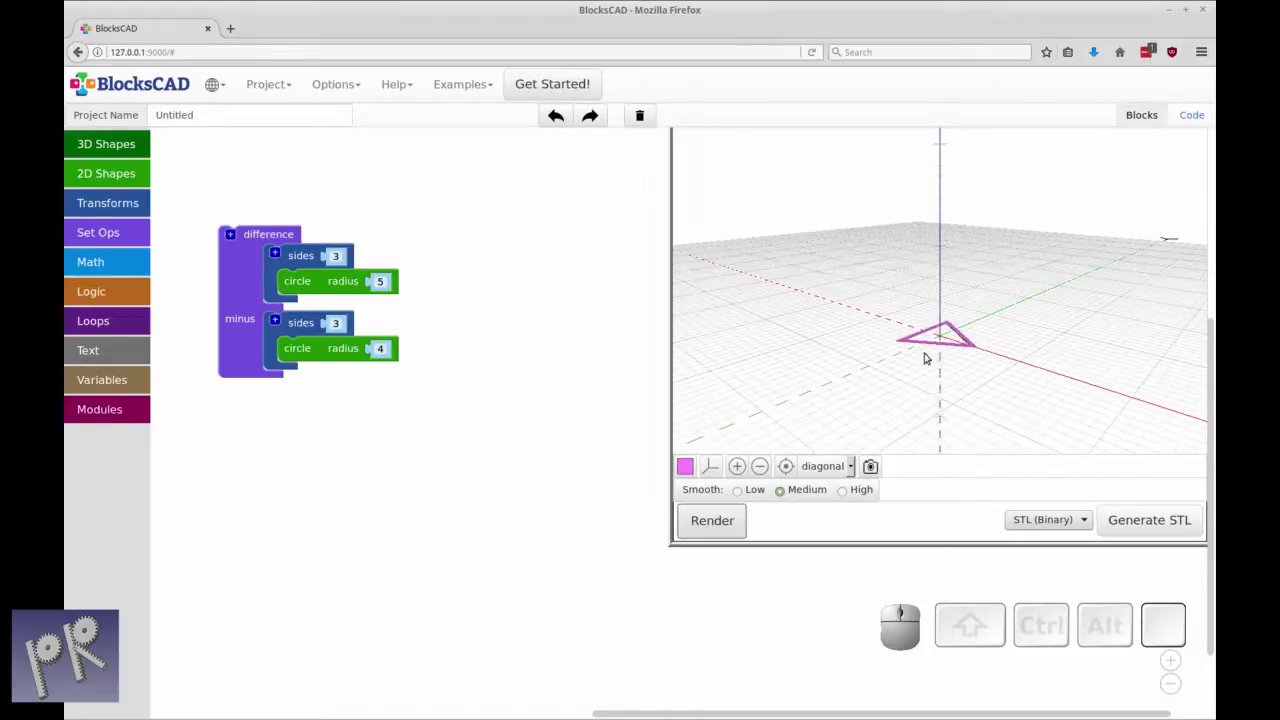
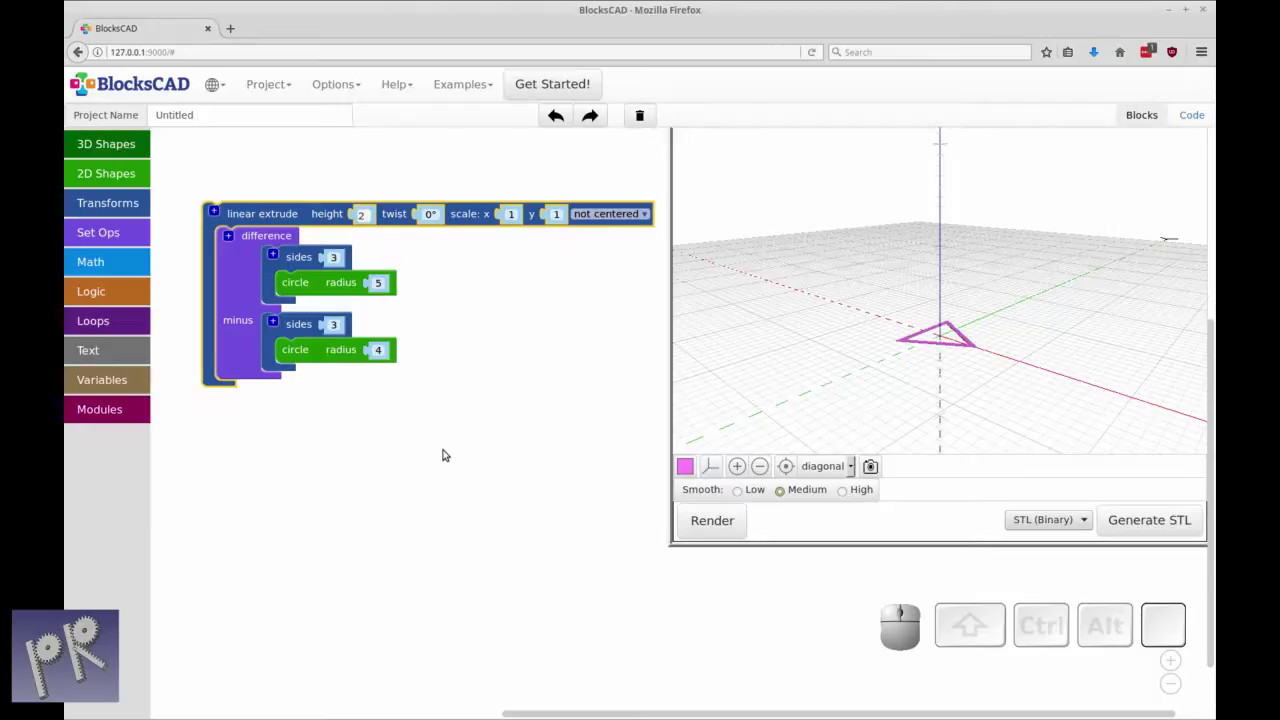
- Wrap the triangular outline difference in a linear extrude of height 2
key("ctrl+r")
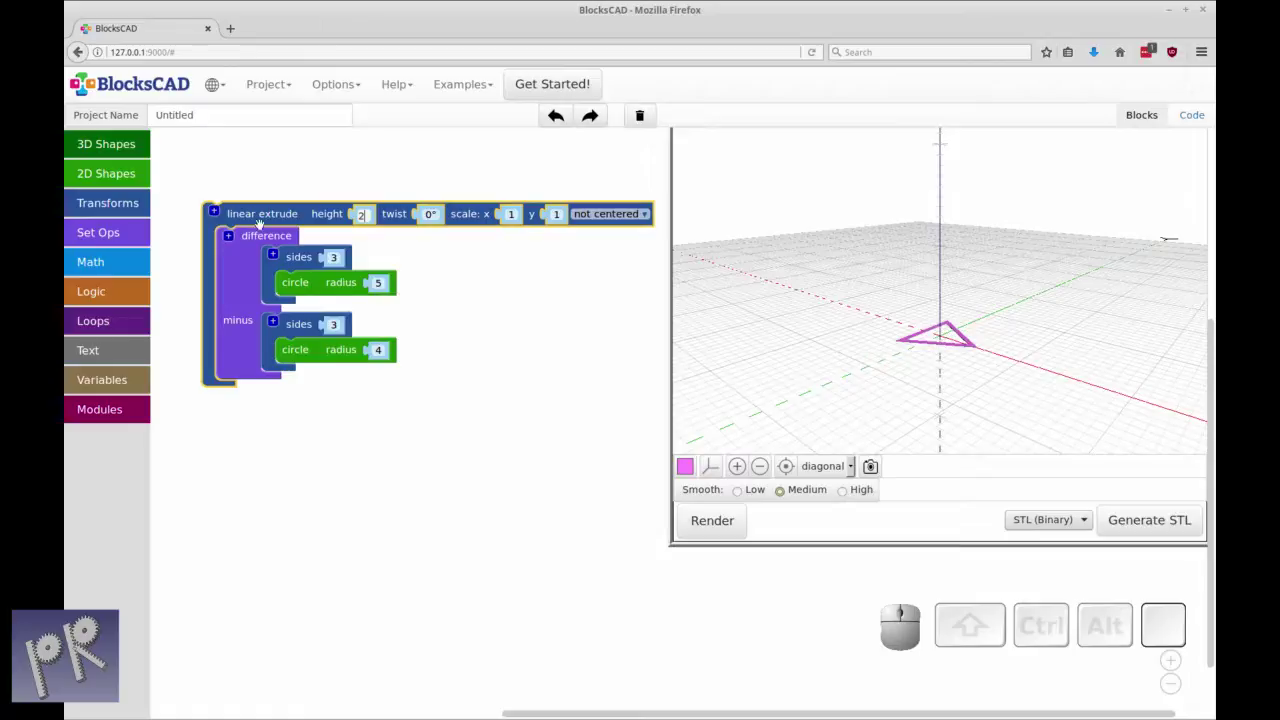
left_click_drag(262, 217, 259, 392)
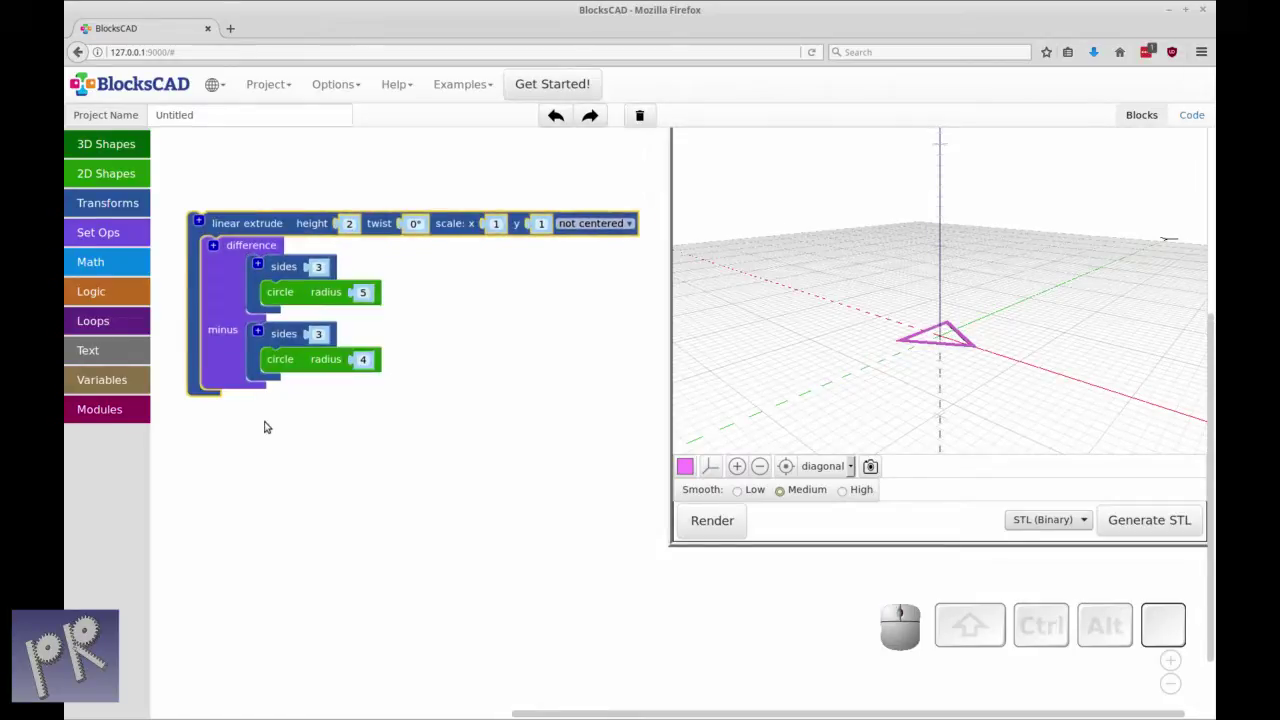
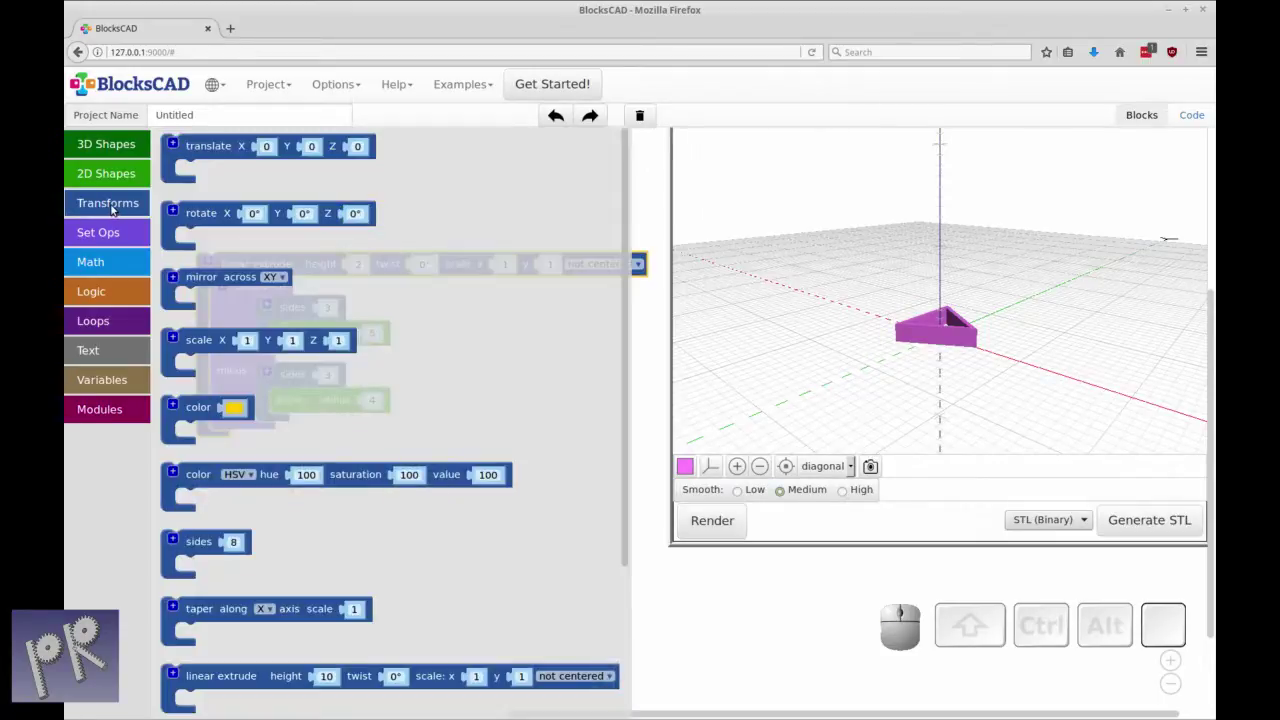
- Wrap the extruded outline in a translate block with X set to 10
left_click_drag(215, 148, 221, 252)
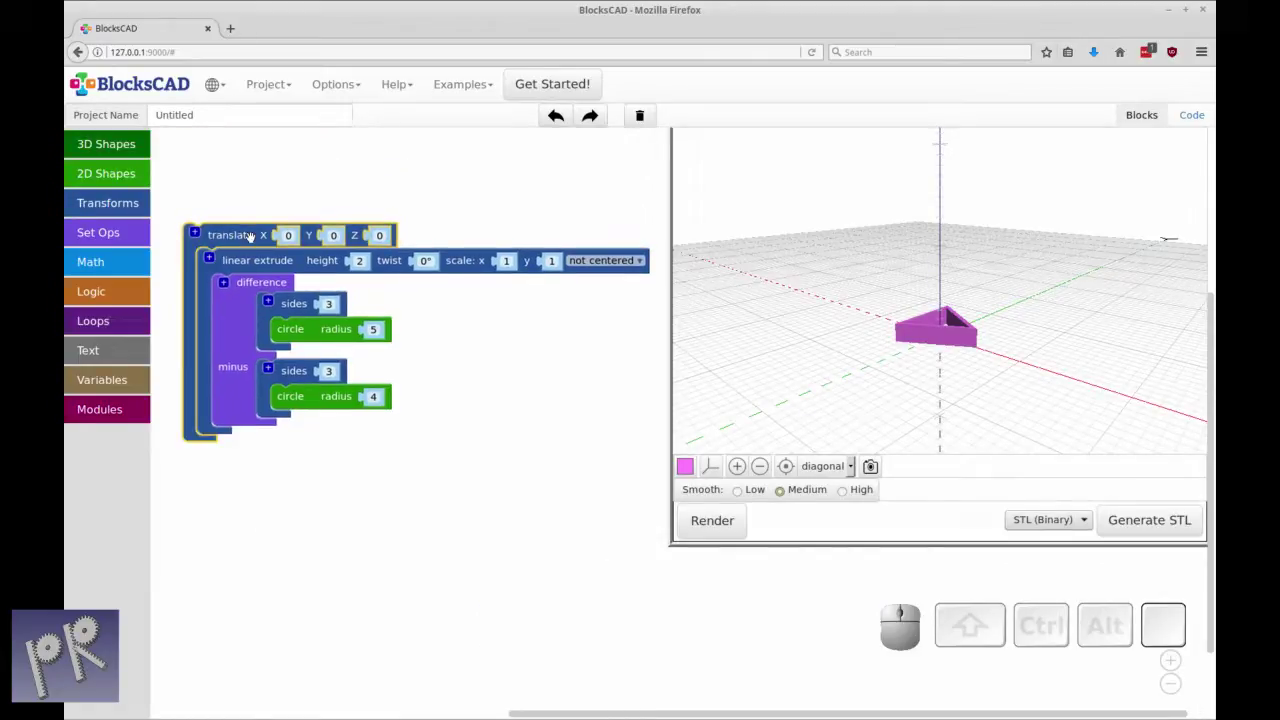
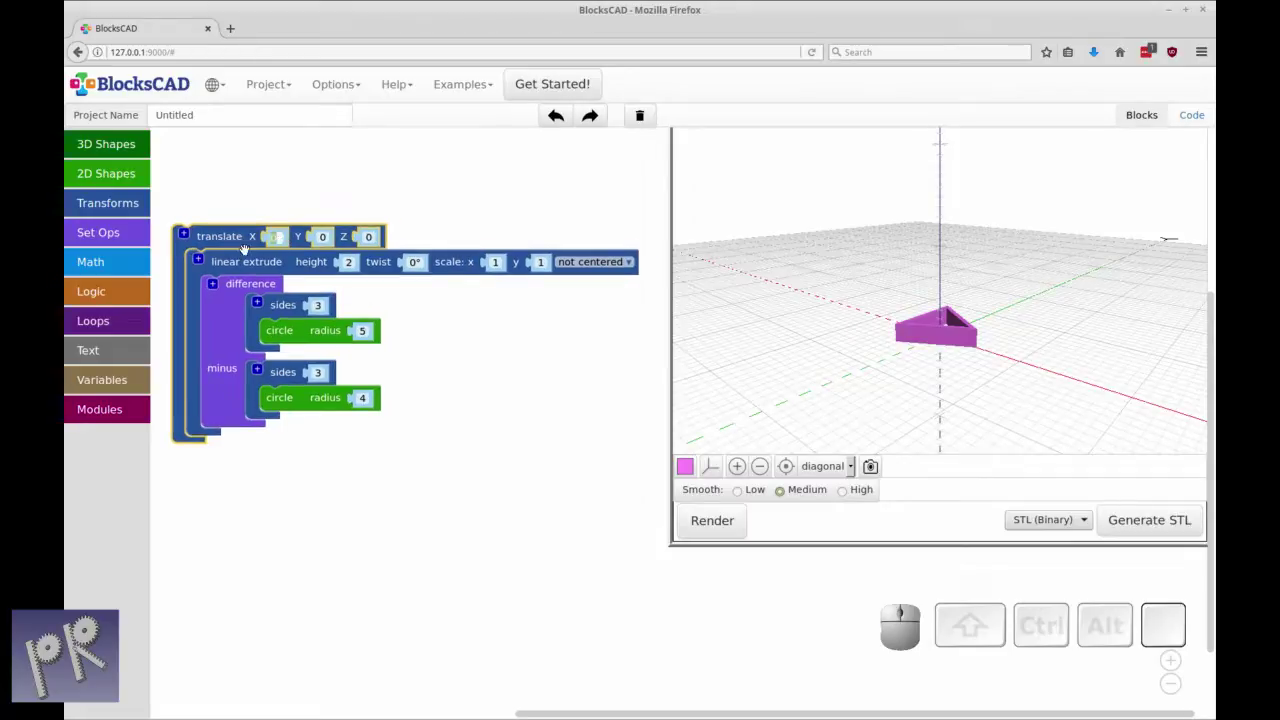
left_click(397, 496)
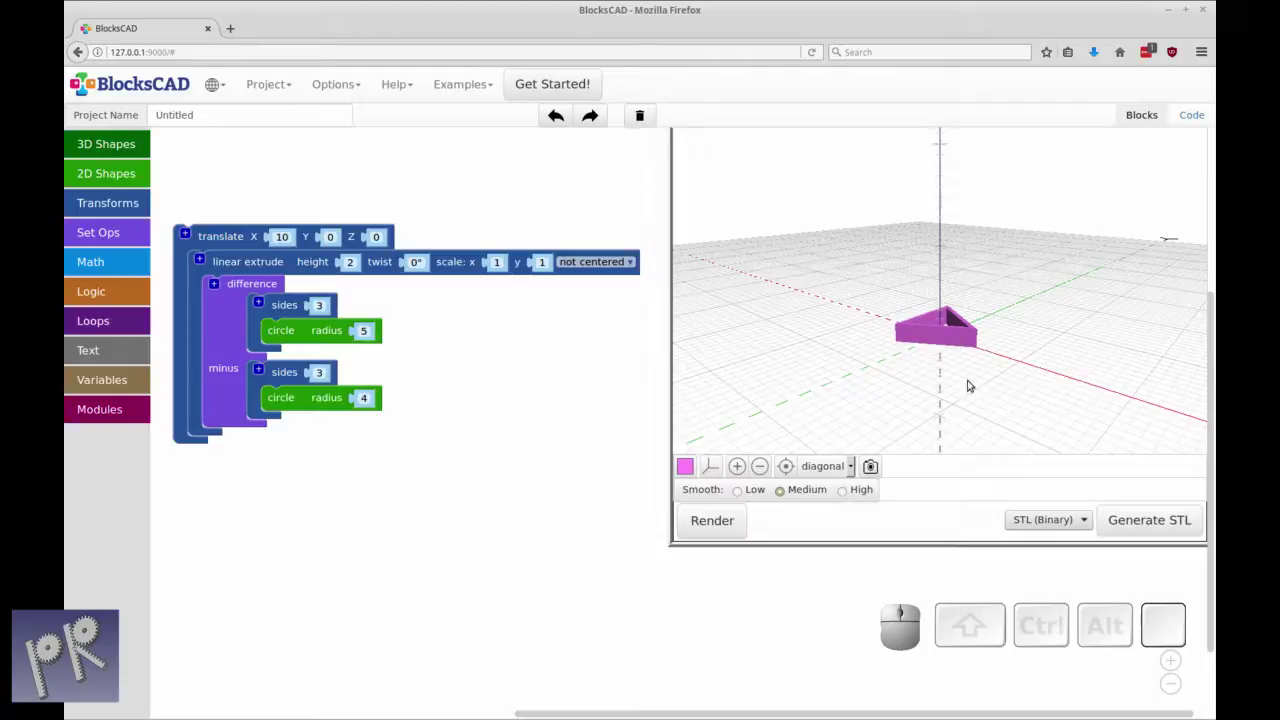
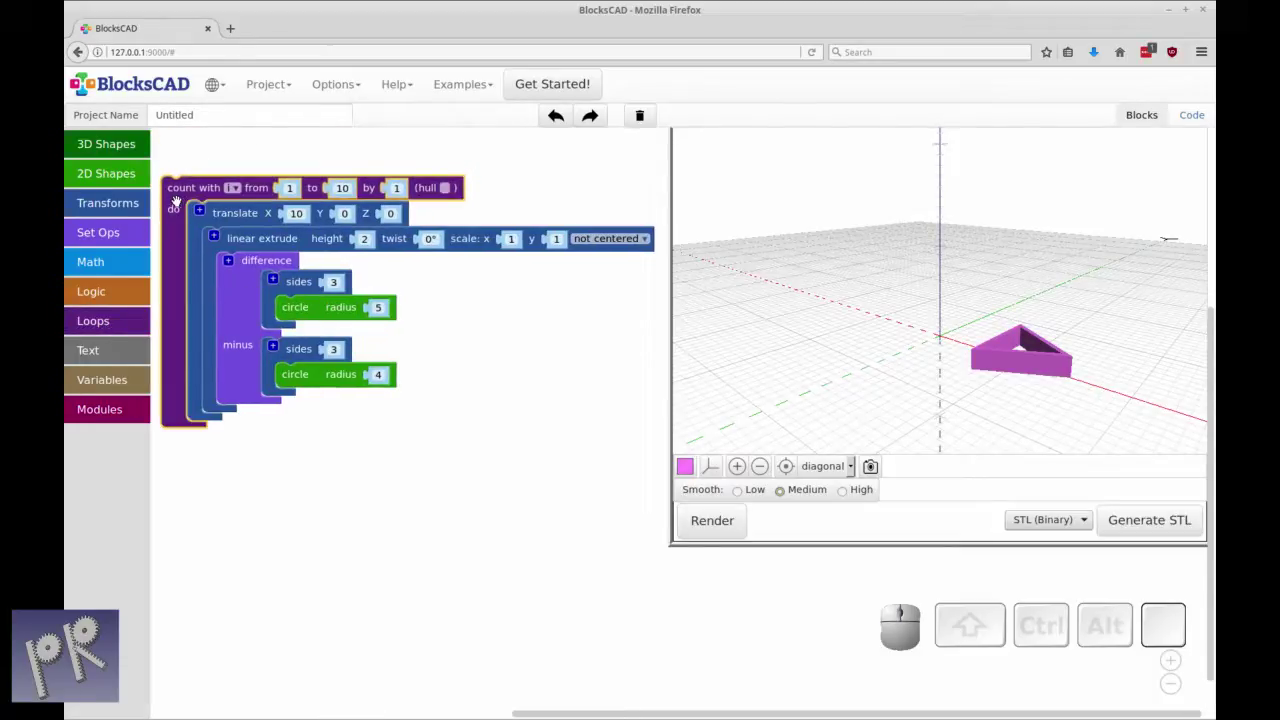
- Wrap the translated outline in a count loop over i starting at 3
left_click(205, 186)
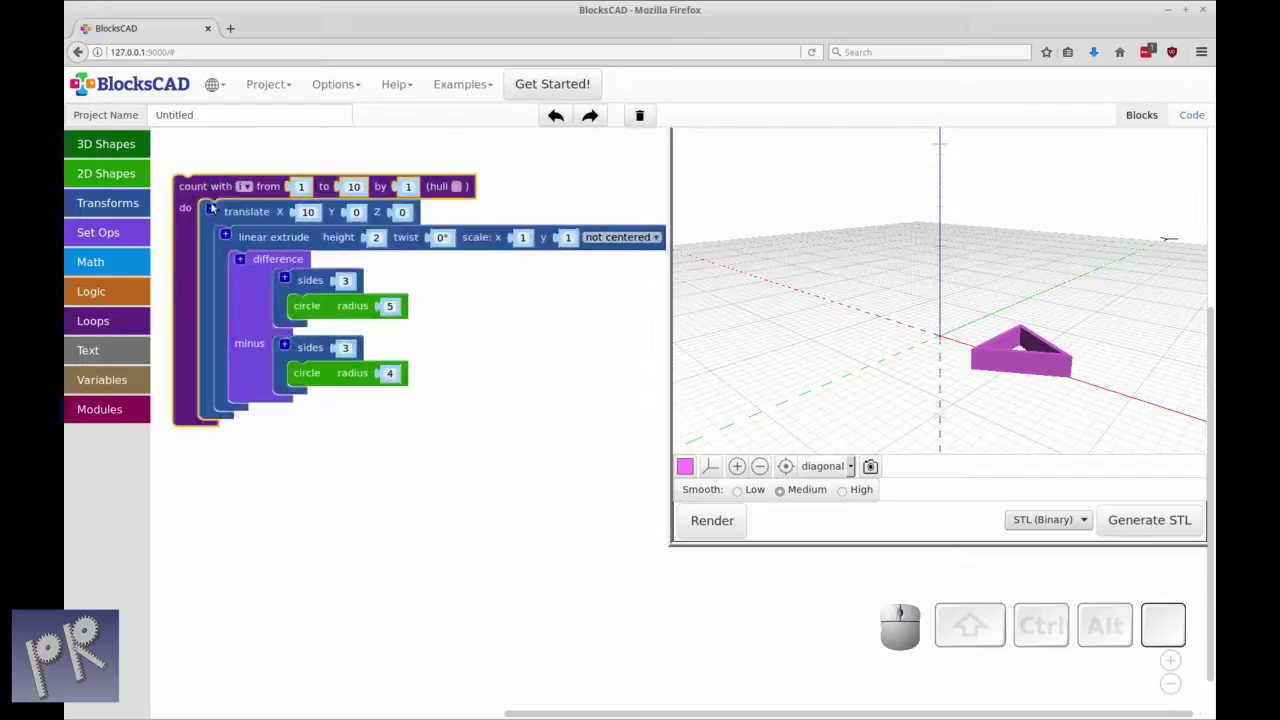
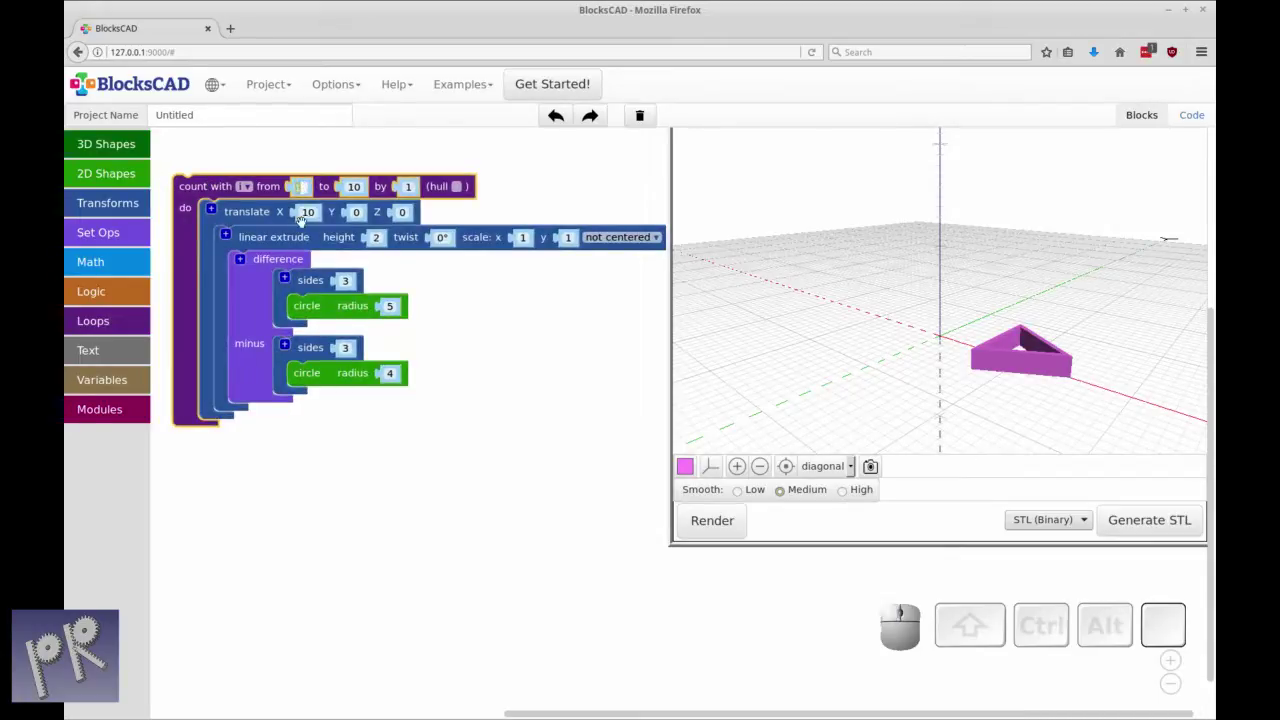
key("KP_3")
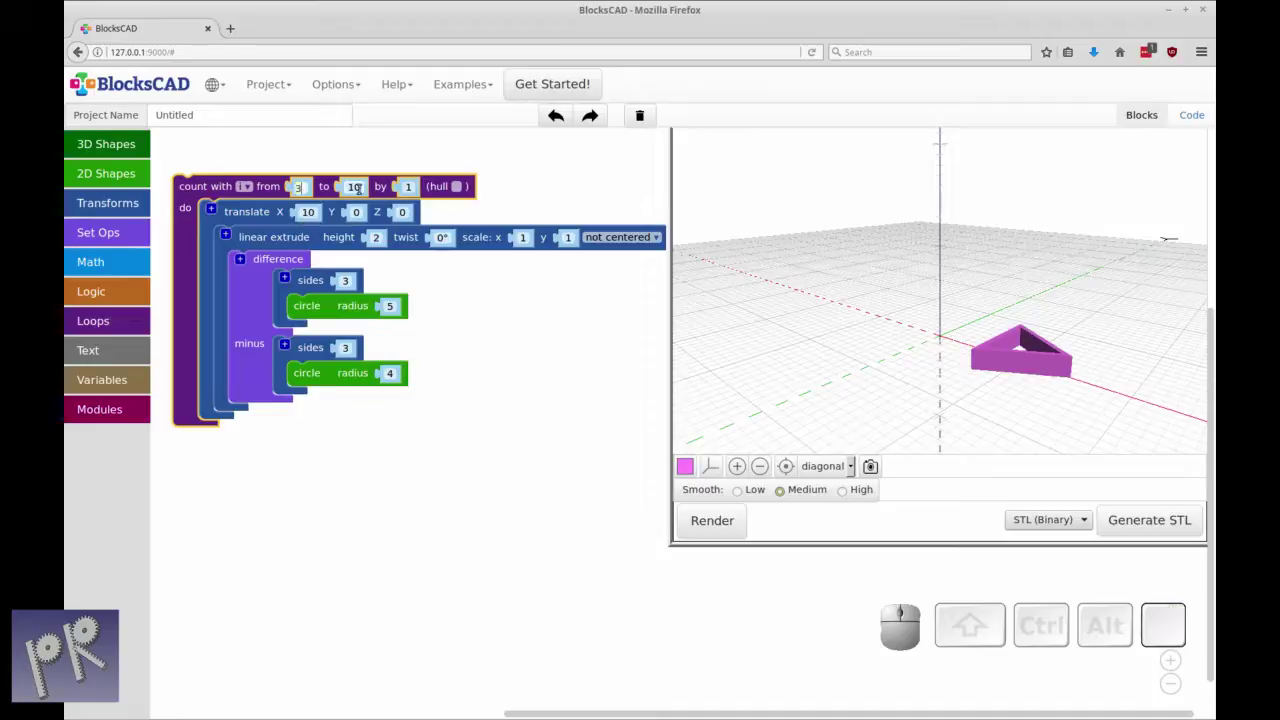
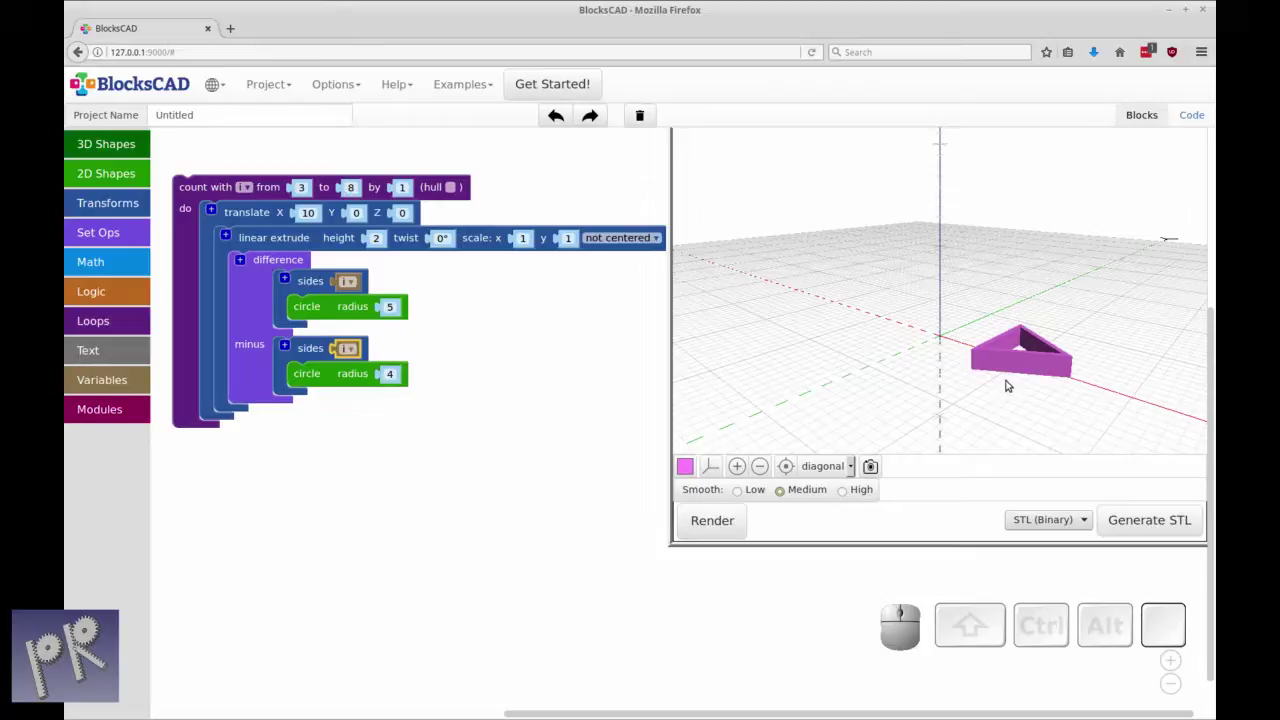
- Render the model with both side counts driven by loop variable i (3 to 8)
left_click(357, 284)
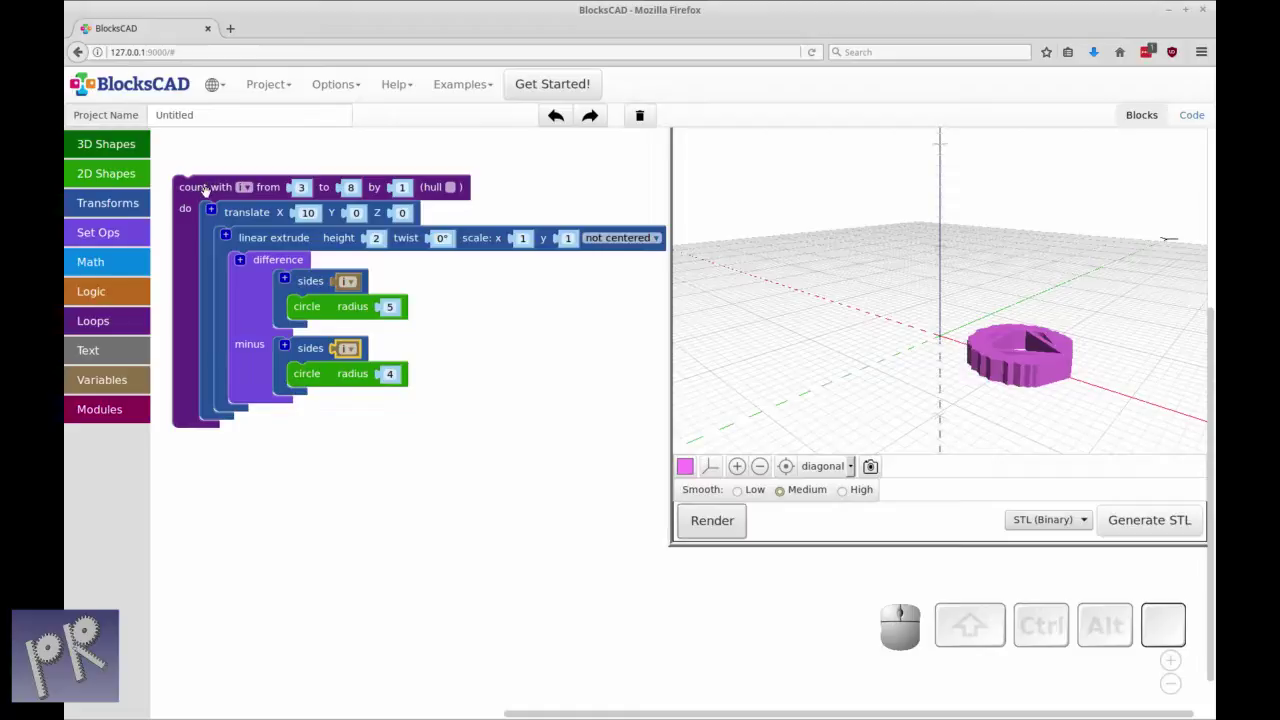
key("ctrl+r")
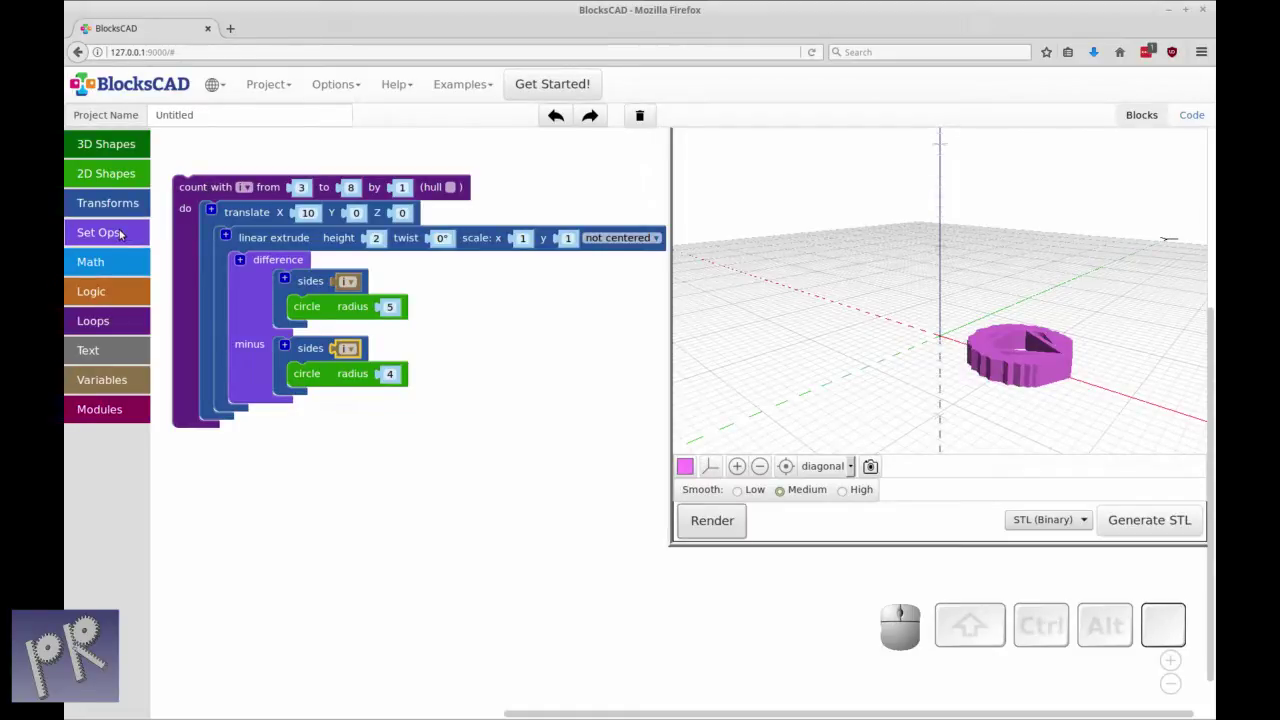
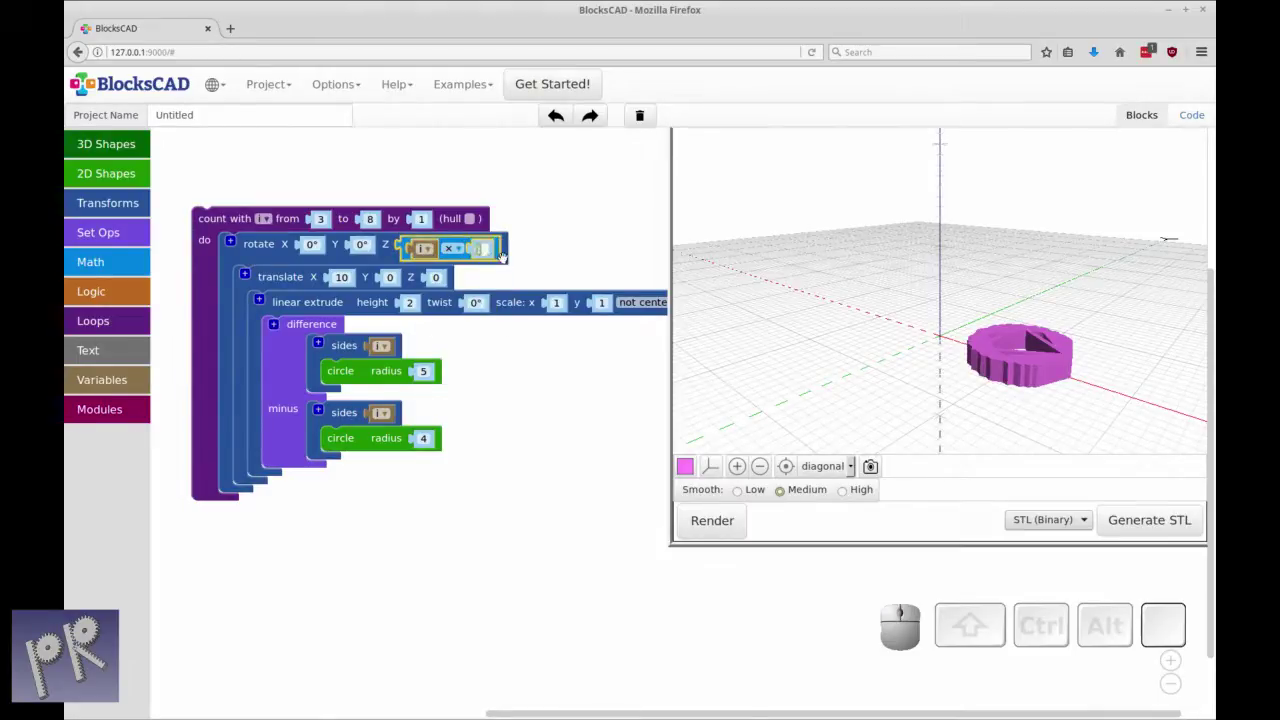
- Set the rotate block's Z angle multiplier to 60, giving i × 60°
key("6")
key("0")
left_click(434, 251)
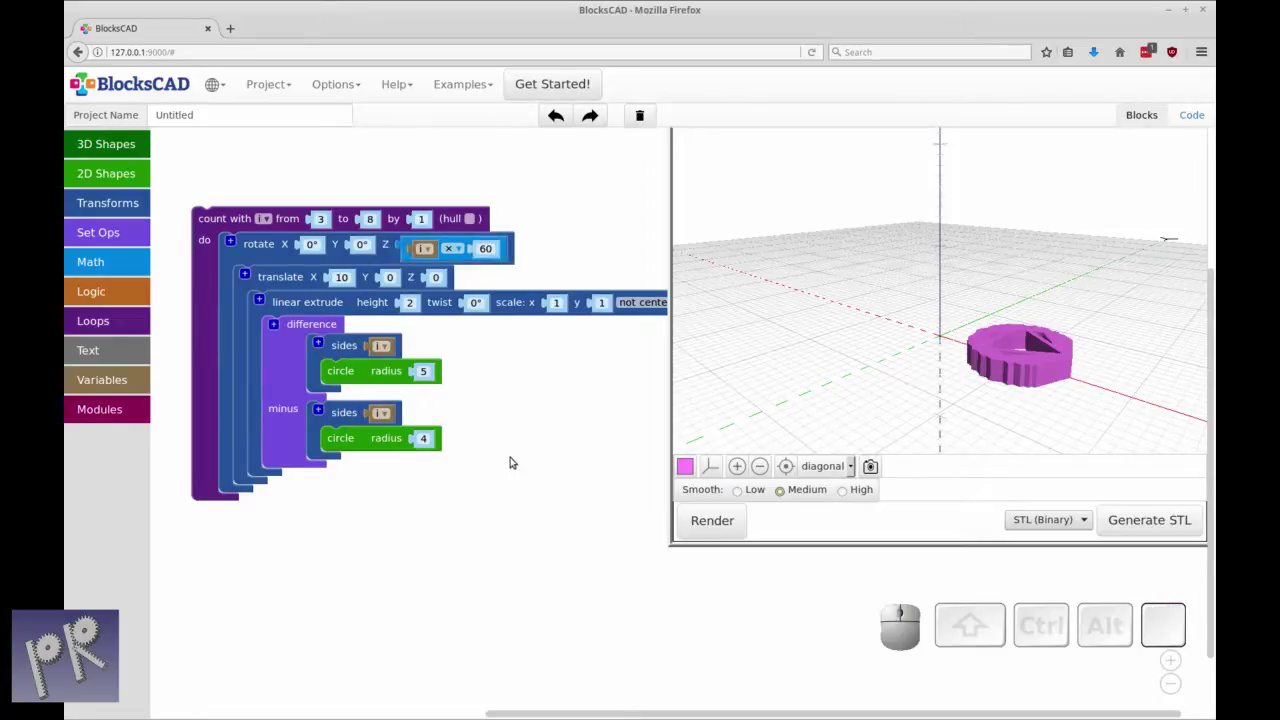
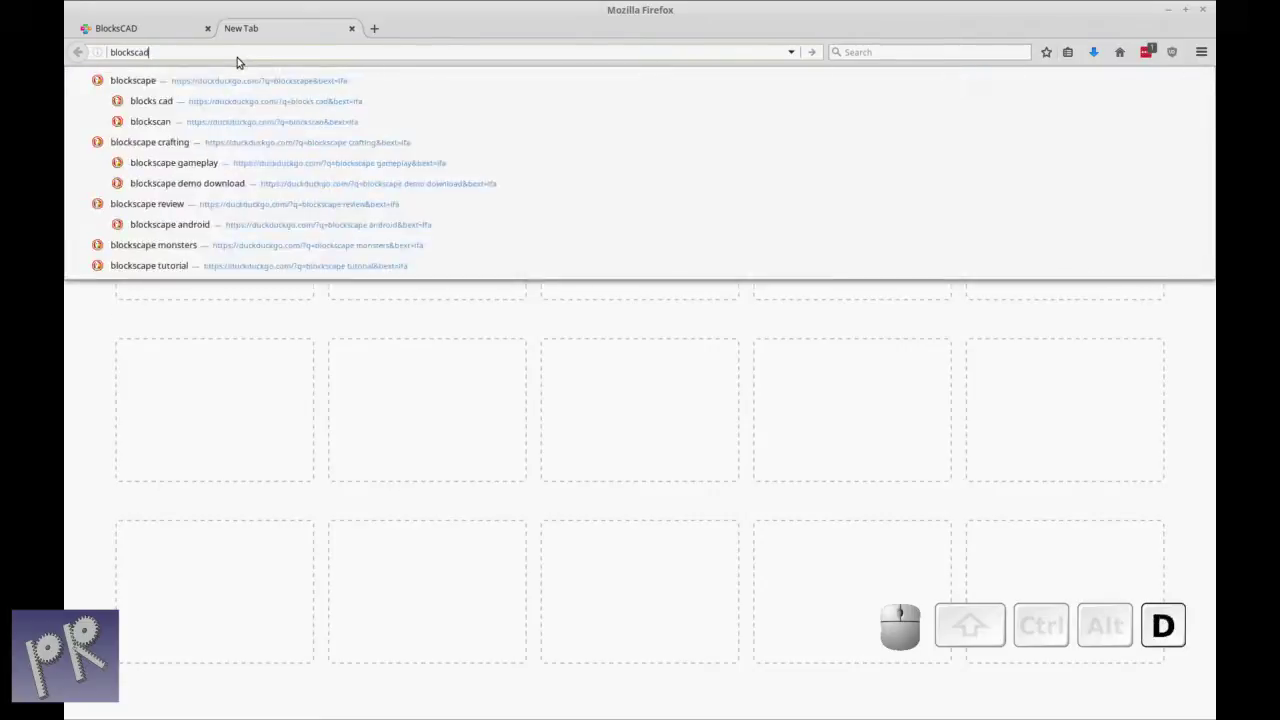
- Load blockscad3d.com in a new tab and return to the local BlocksCAD project
key("Return")
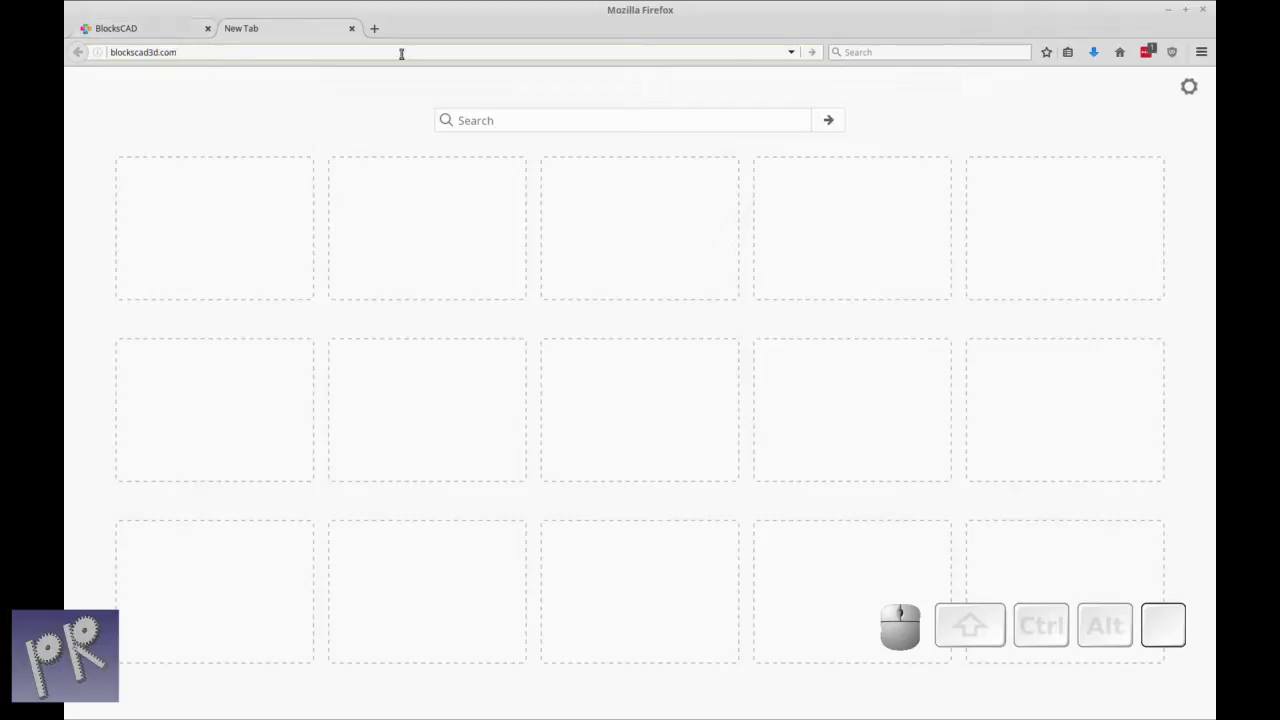
left_click(803, 51)
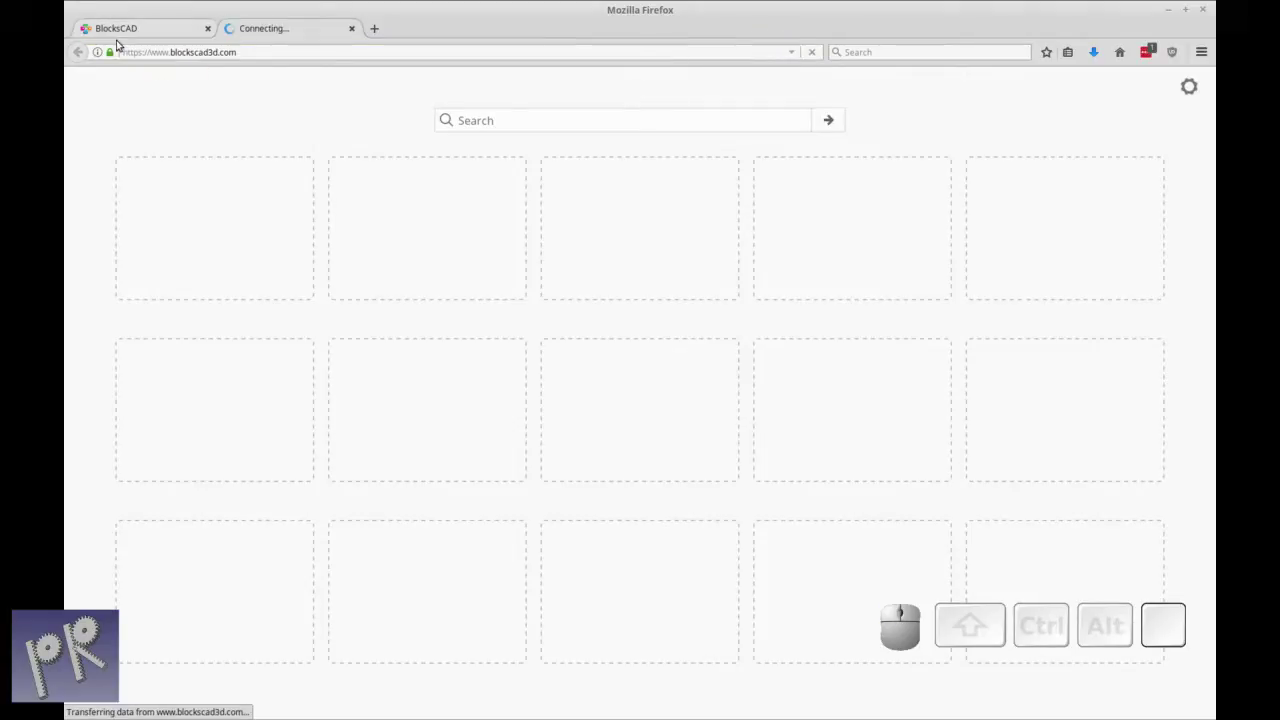
left_click(119, 26)
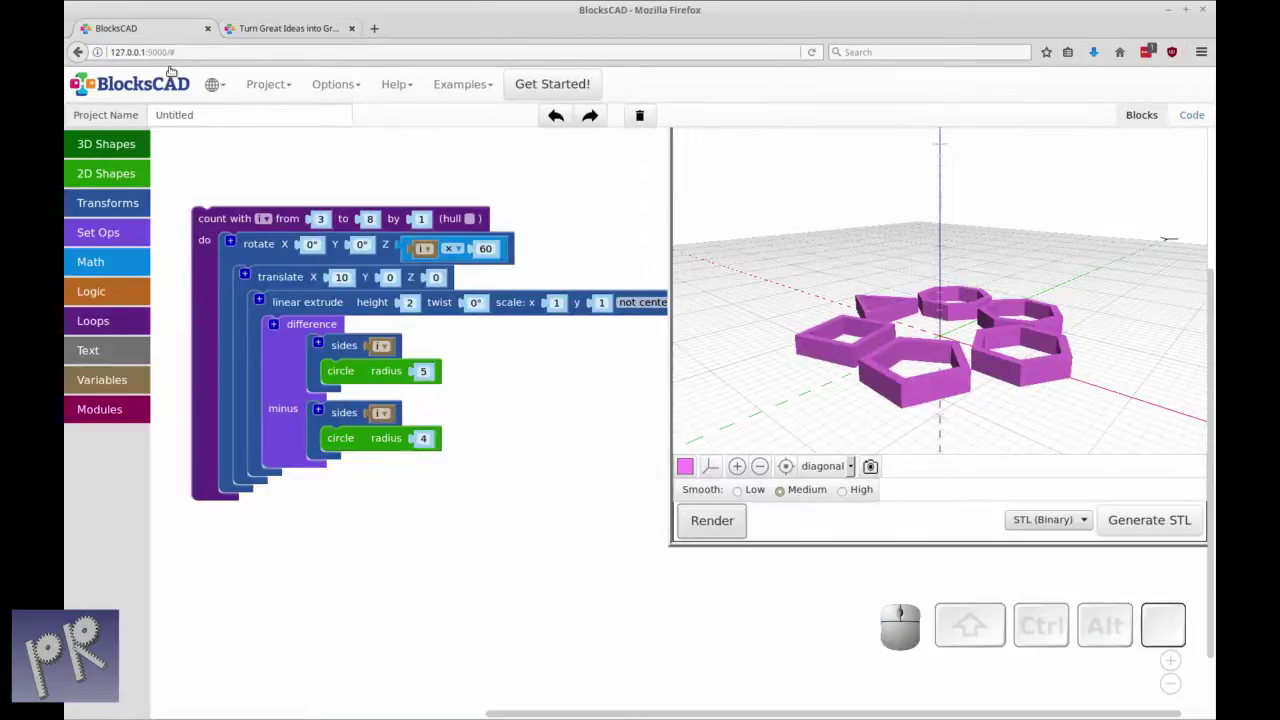
- Launch the online editor via 'Create 3D Designs Now' on blockscad3d.com, then return to the local polygon-ring project
left_click(278, 28)
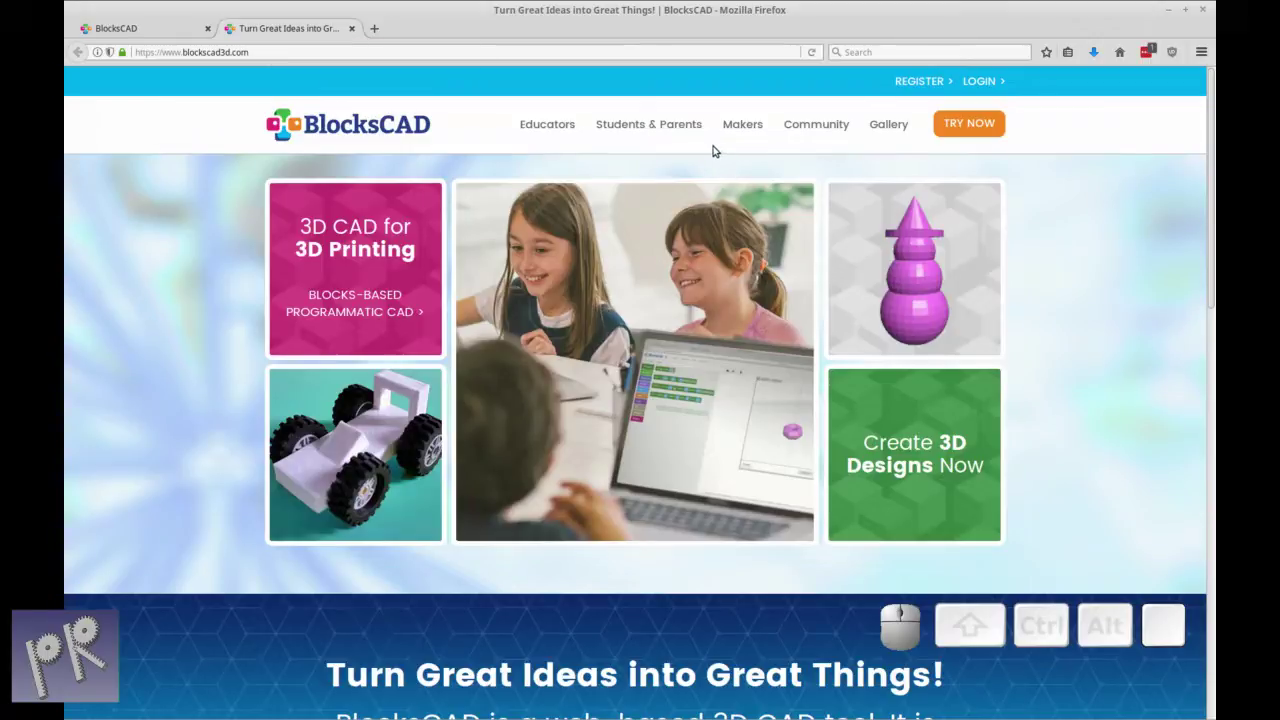
left_click(923, 274)
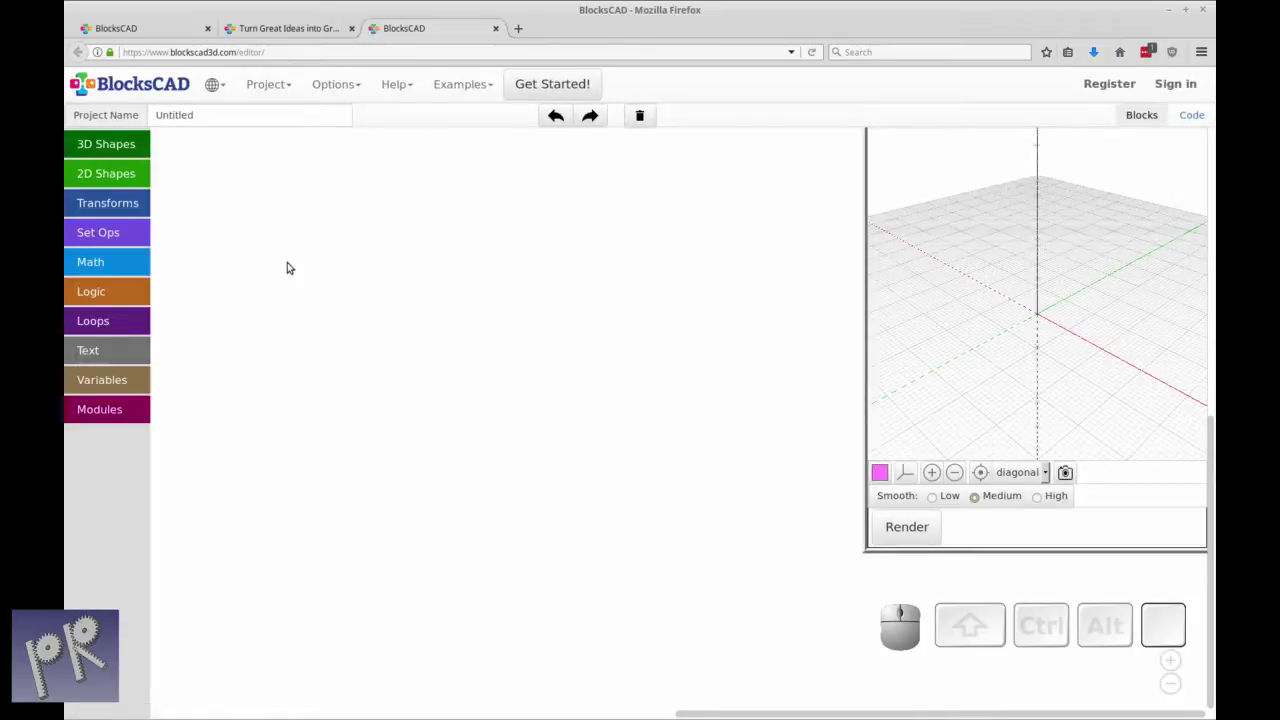
left_click(165, 32)
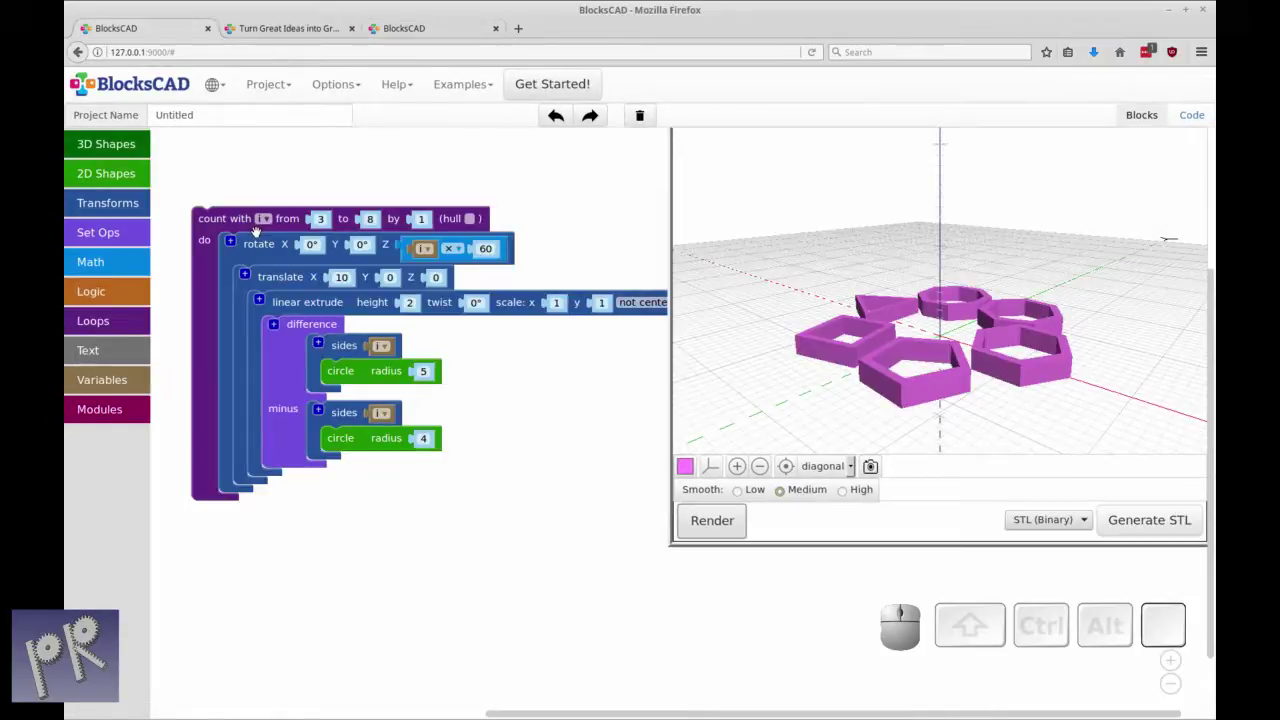